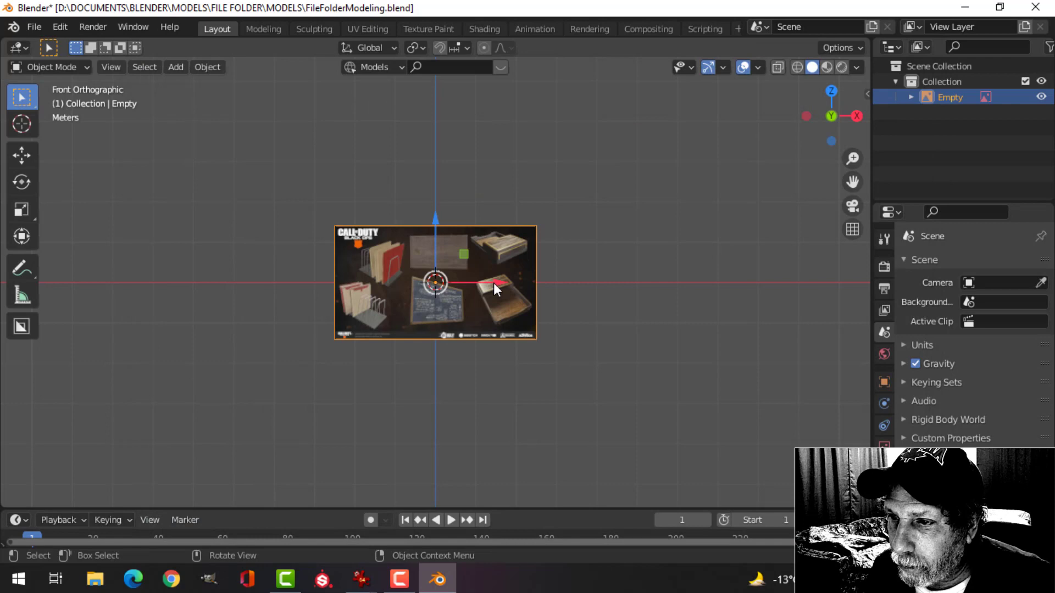
# Scale the Call of Duty reference image up and shift it to the right of the origin
pyautogui.click(505, 287)
pyautogui.press('s')
pyautogui.scroll(3)
pyautogui.scroll(3)
pyautogui.scroll(-3)
pyautogui.middleClick(506, 321)
pyautogui.click(431, 310)
pyautogui.press('s')
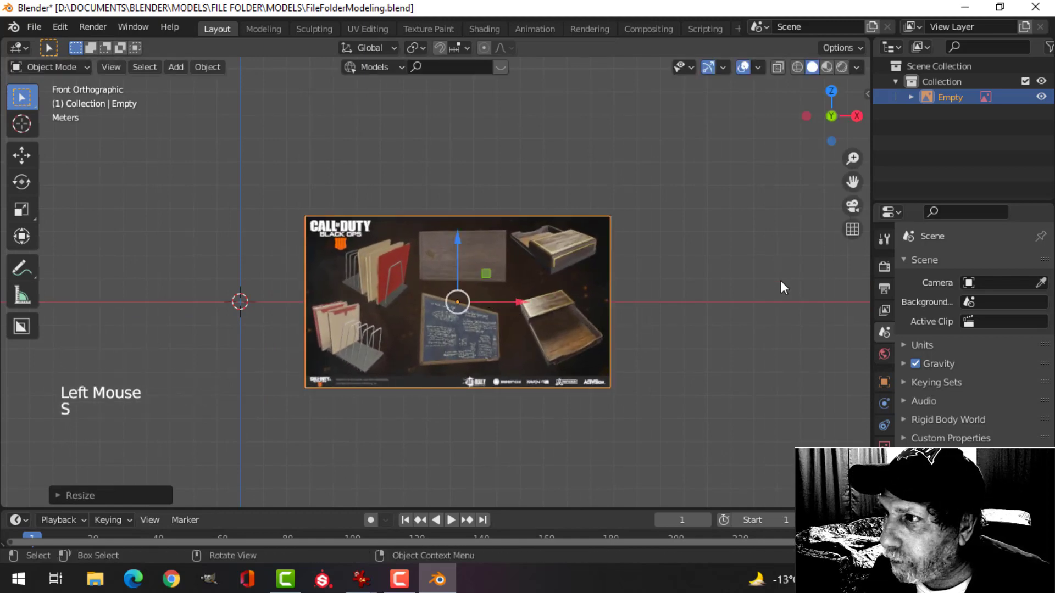
pyautogui.click(534, 307)
# Make the reference image unselectable in the outliner and frame it in the front view
pyautogui.scroll(-3)
pyautogui.click(1028, 52)
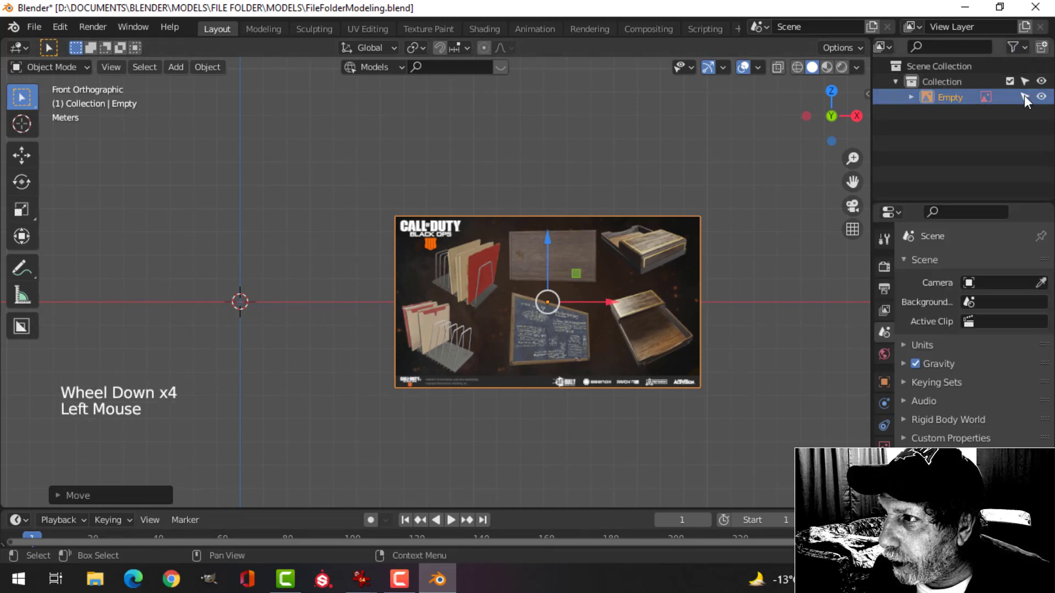
pyautogui.click(1029, 101)
pyautogui.scroll(-3)
pyautogui.middleClick(432, 271)
pyautogui.scroll(3)
pyautogui.middleClick(457, 273)
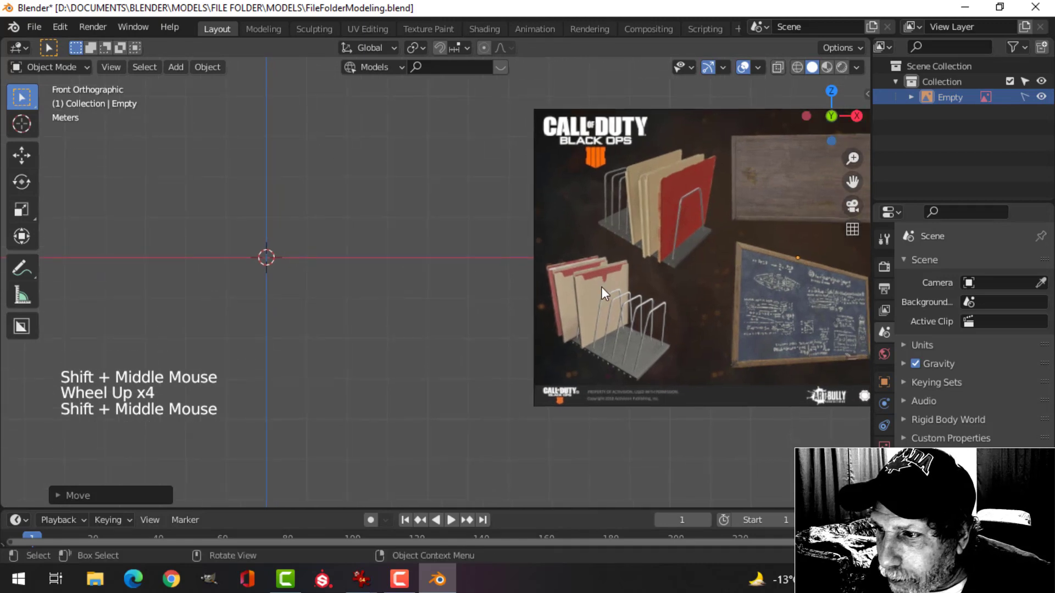
pyautogui.scroll(3)
pyautogui.scroll(-3)
pyautogui.middleClick(466, 296)
pyautogui.scroll(3)
pyautogui.middleClick(469, 296)
# Add a plane, rotate it 90° upright on X, and widen it along X into a folder panel
pyautogui.press('shift+a')
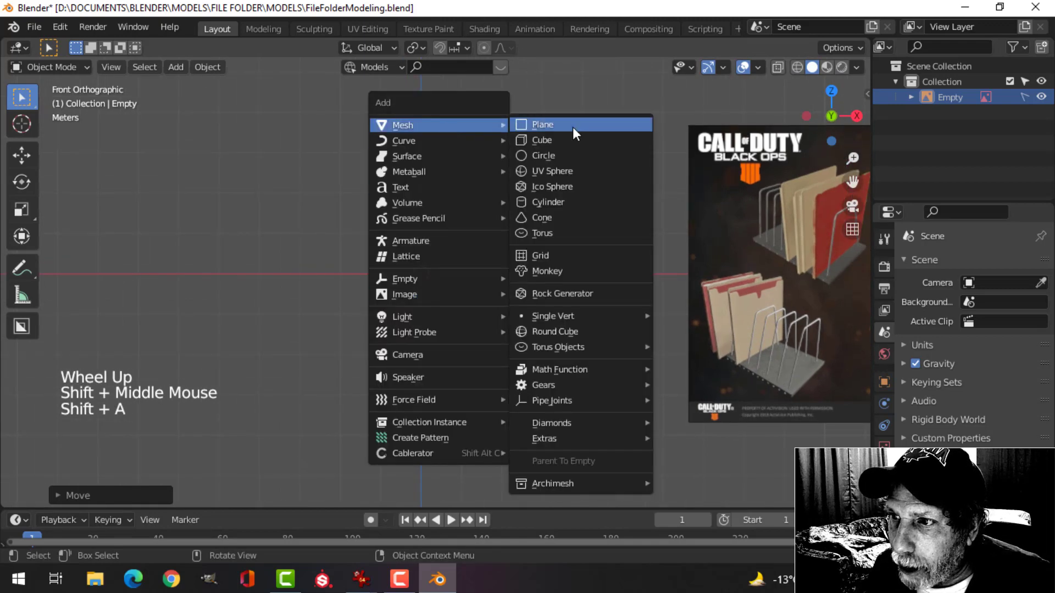
pyautogui.press('Tab')
pyautogui.scroll(3)
pyautogui.press('r')
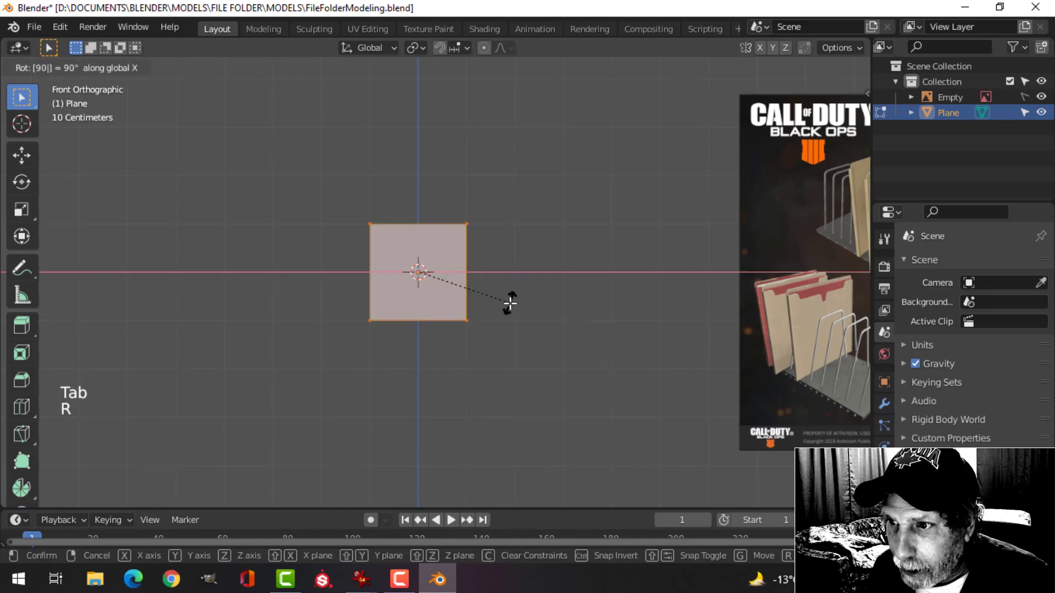
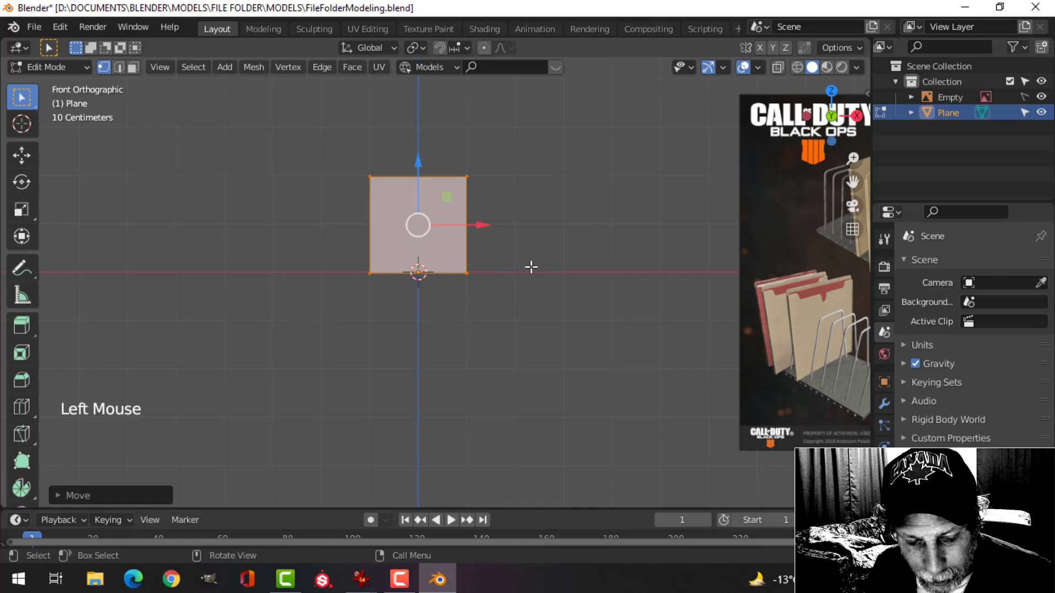
pyautogui.press('s')
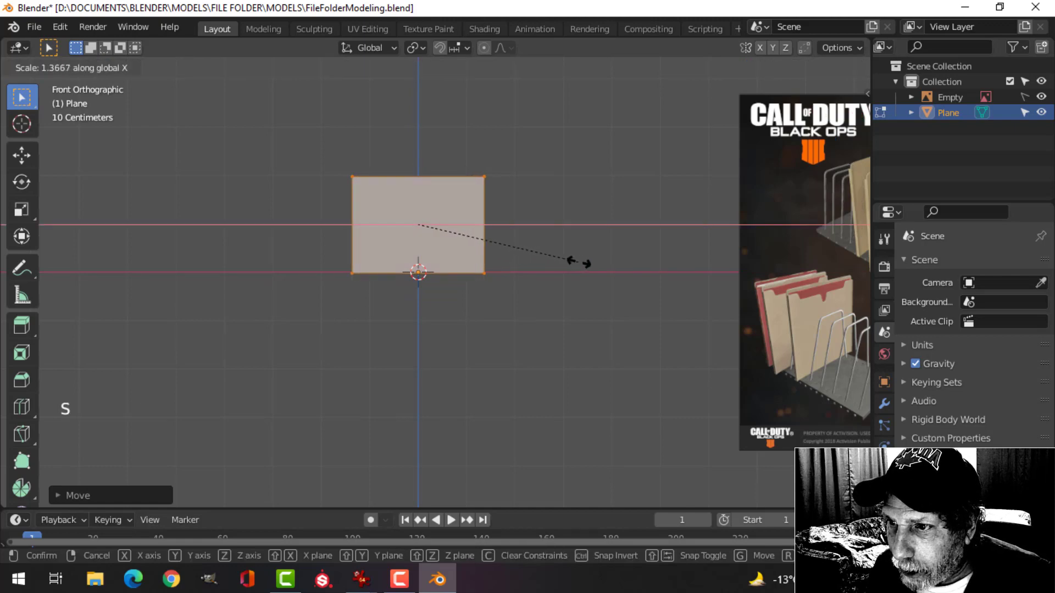
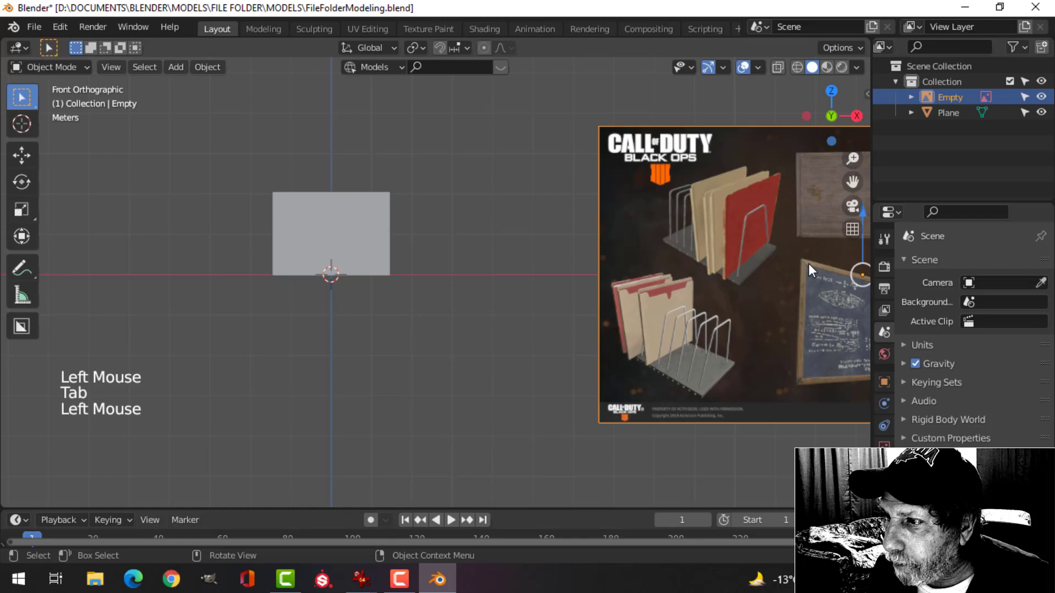
# Slide the reference image behind the panel, frame the folders, and select the folder plane
pyautogui.press('g')
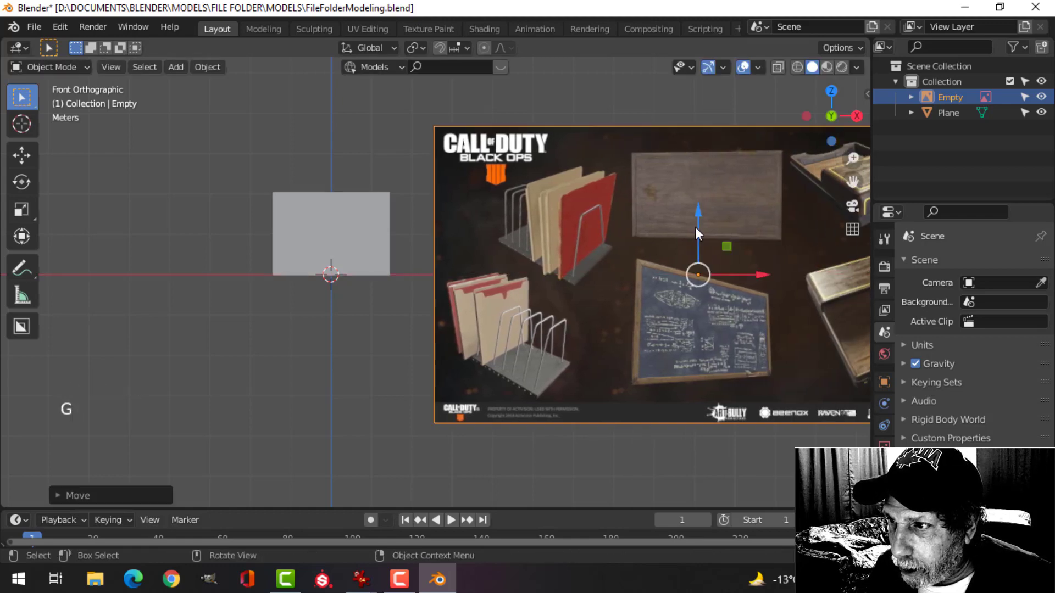
pyautogui.click(700, 231)
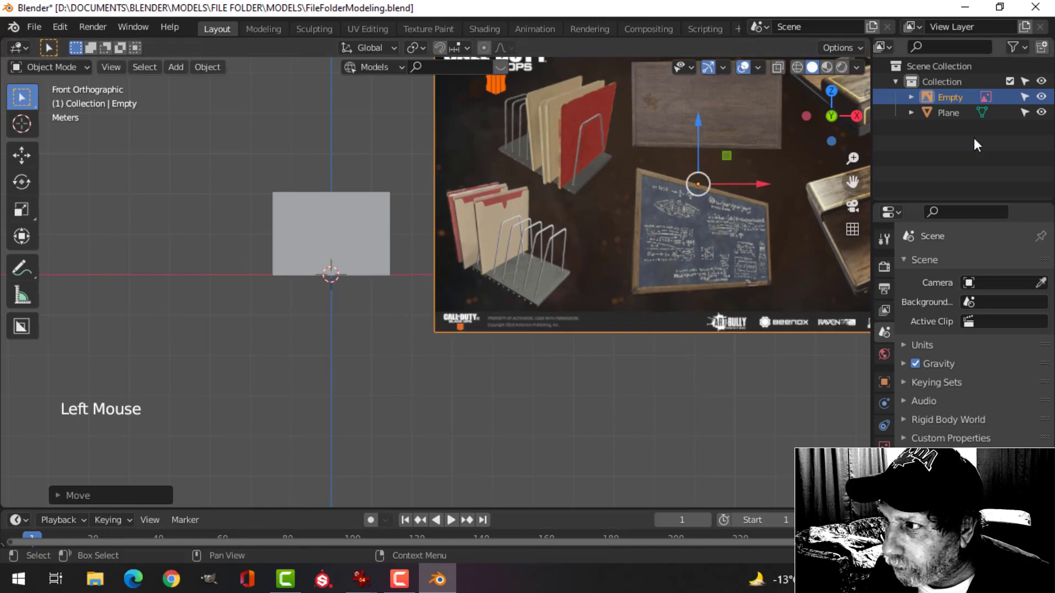
pyautogui.click(1030, 100)
pyautogui.scroll(3)
pyautogui.middleClick(501, 331)
pyautogui.middleClick(513, 366)
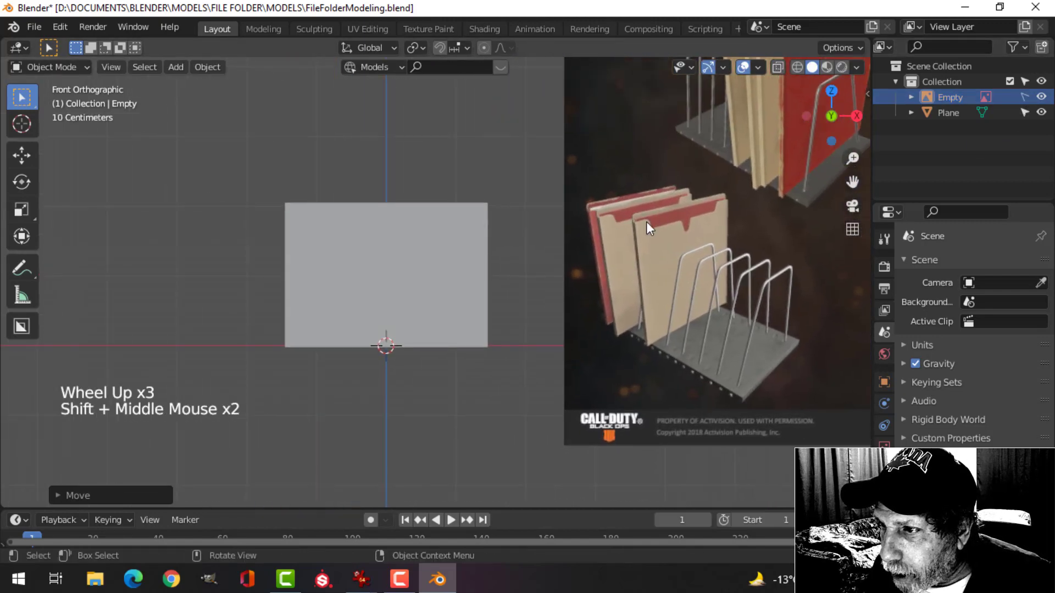
pyautogui.scroll(3)
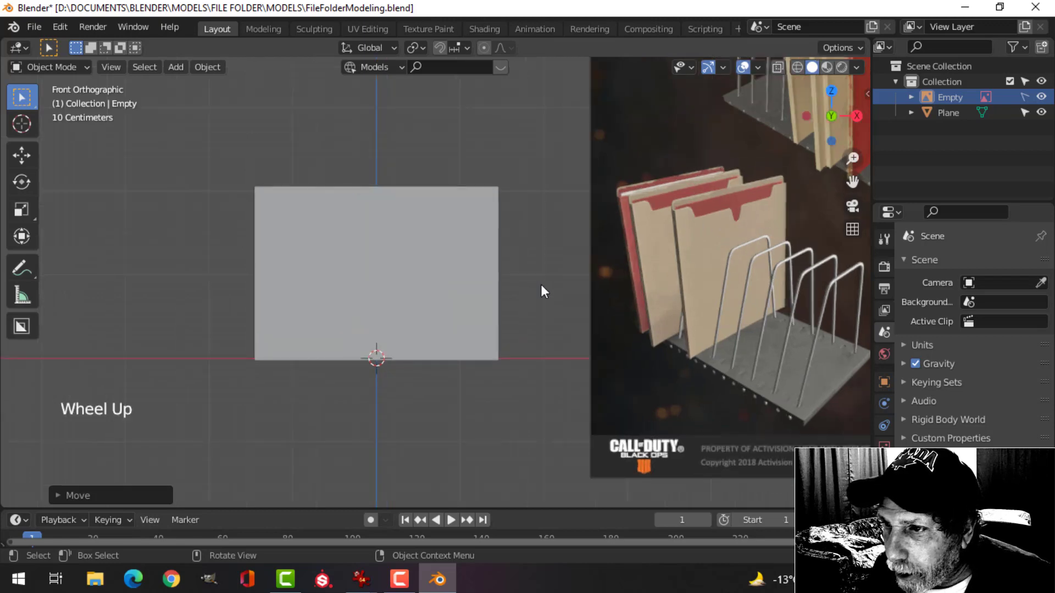
pyautogui.scroll(-3)
pyautogui.middleClick(508, 297)
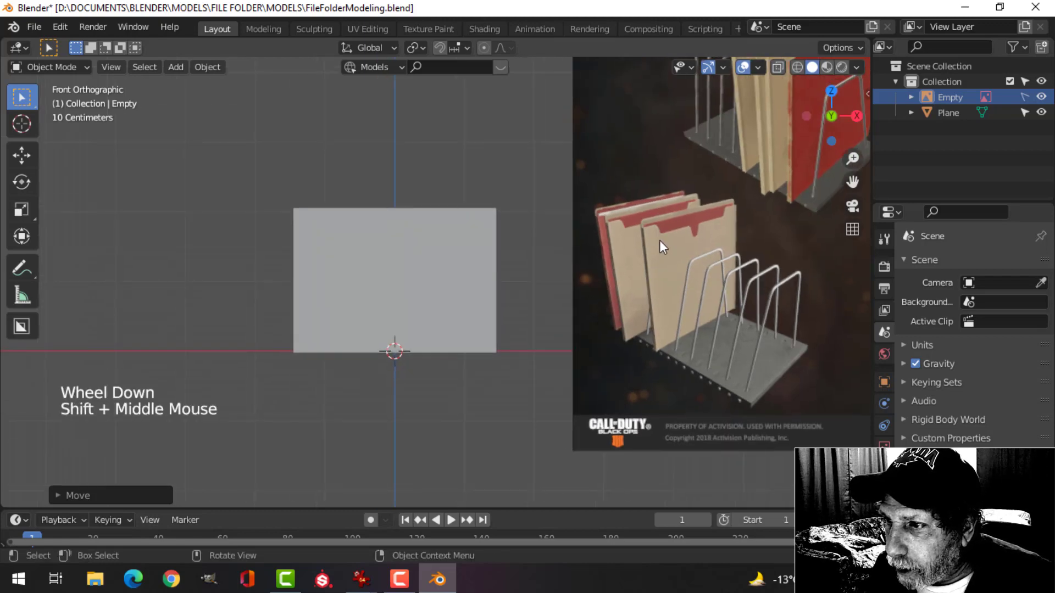
pyautogui.click(389, 236)
# In Edit Mode, slide an edge of the panel and bevel it
pyautogui.press('Tab')
pyautogui.press('alt+a')
pyautogui.press('ctrl+r')
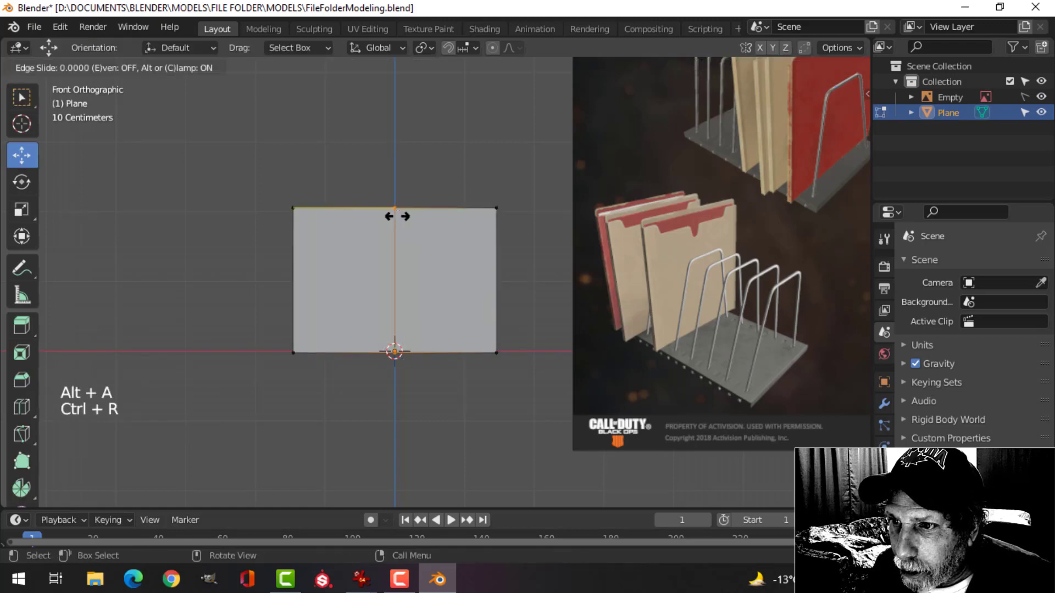
pyautogui.scroll(3)
pyautogui.press('ctrl+b')
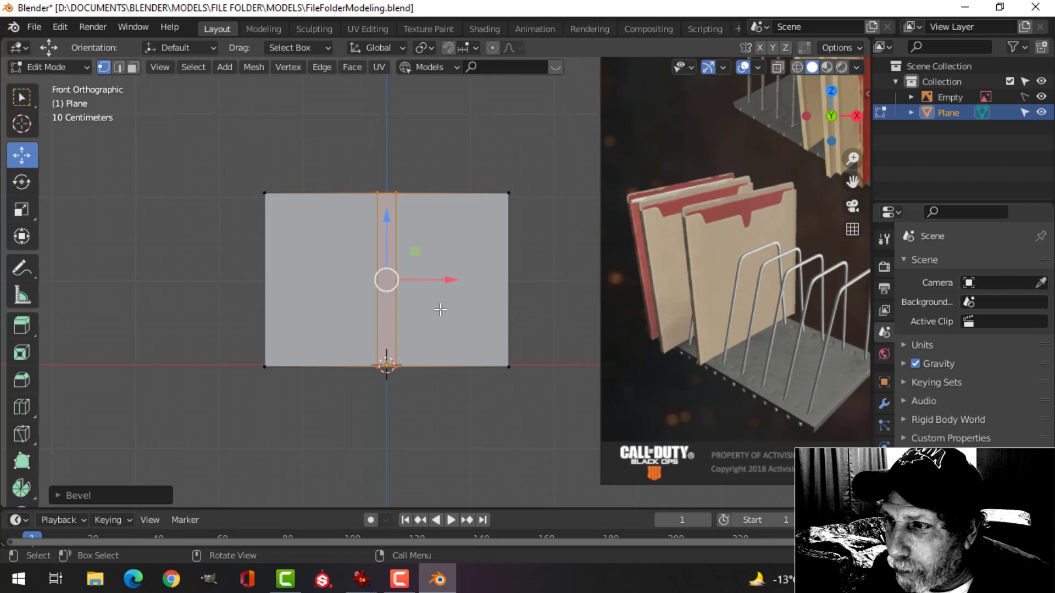
# Add vertical edge loops across the panel and stretch the selected edges horizontally for the tab
pyautogui.press('ctrl+r')
pyautogui.press('ctrl+r')
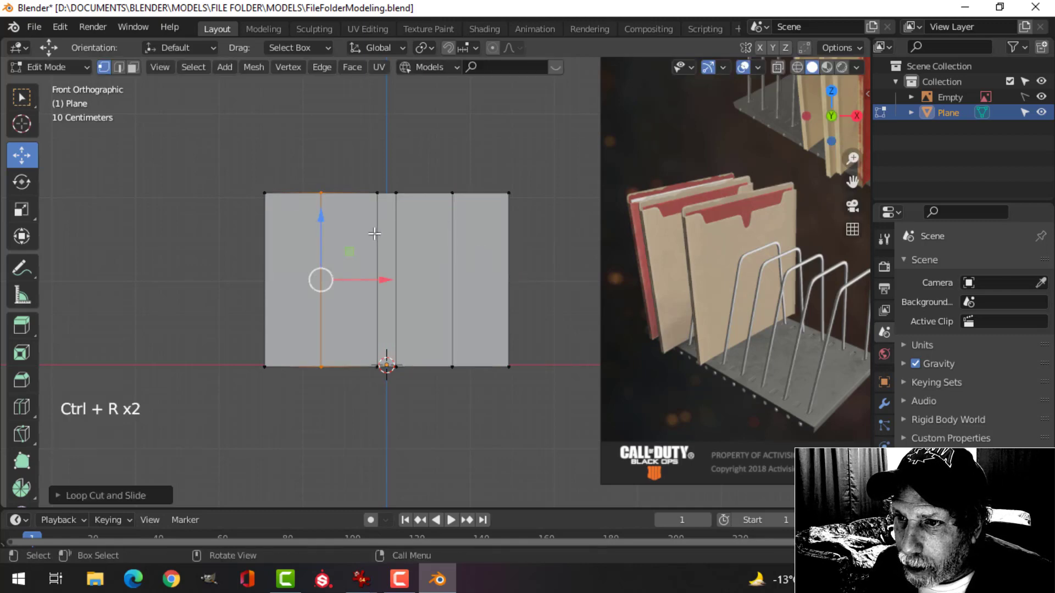
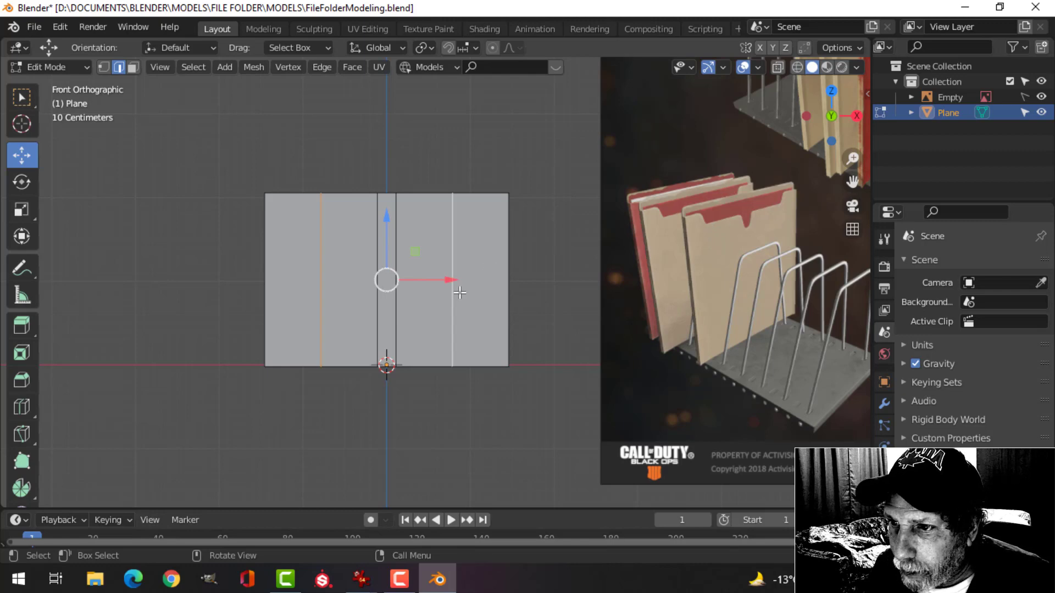
pyautogui.scroll(3)
pyautogui.press('s')
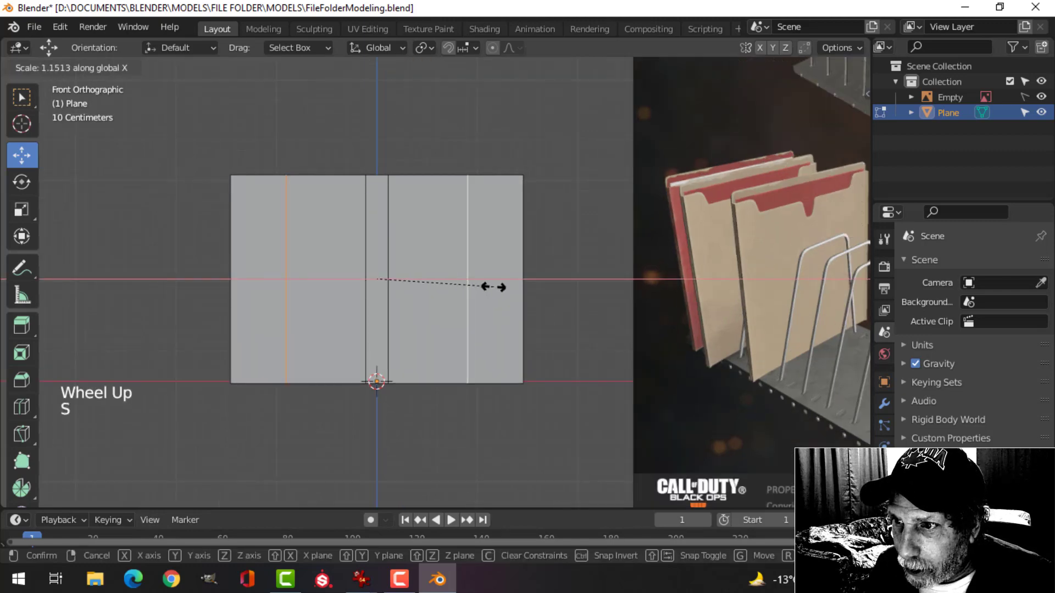
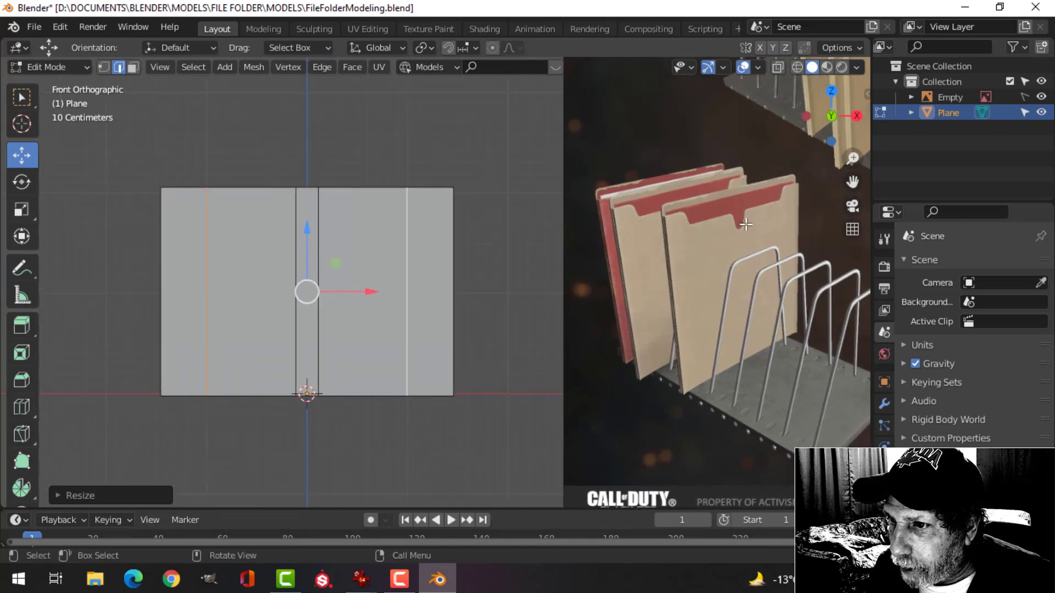
# Slide a horizontal loop into place and add another horizontal edge loop near the panel's top
pyautogui.press('ctrl+r')
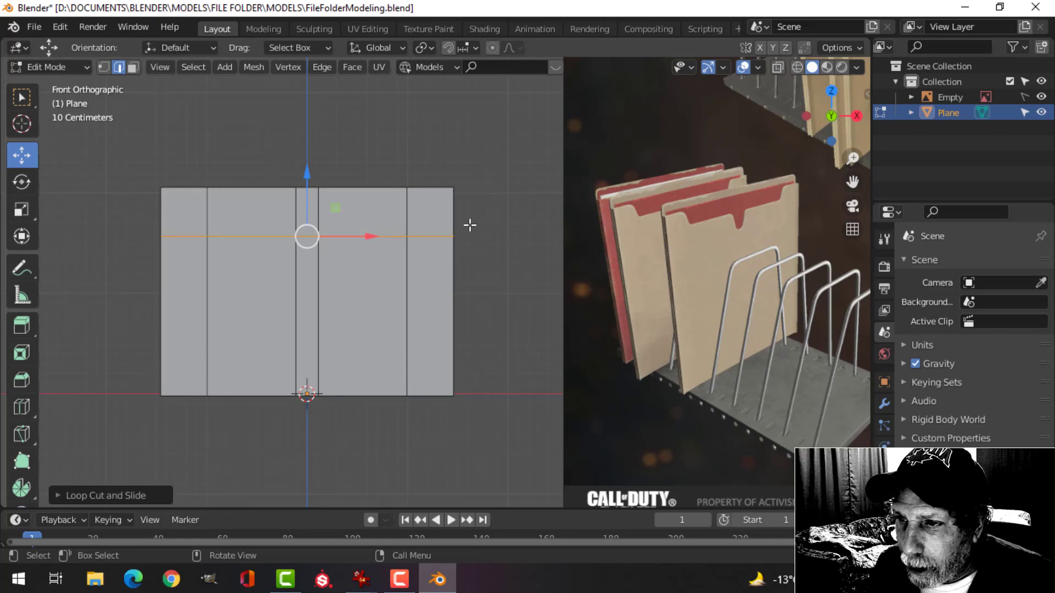
pyautogui.press('ctrl+r')
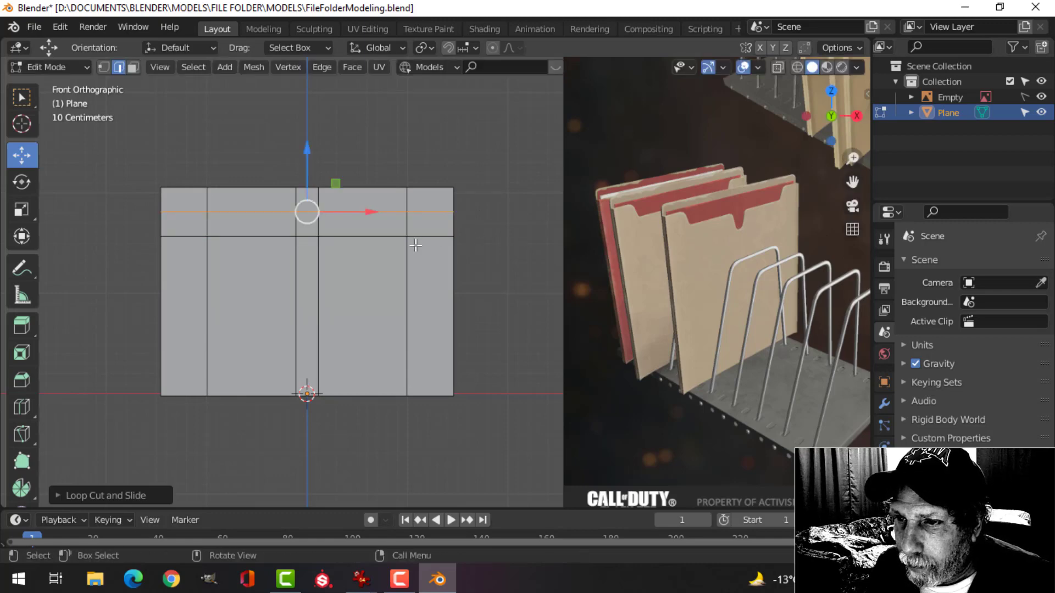
pyautogui.press('alt+a')
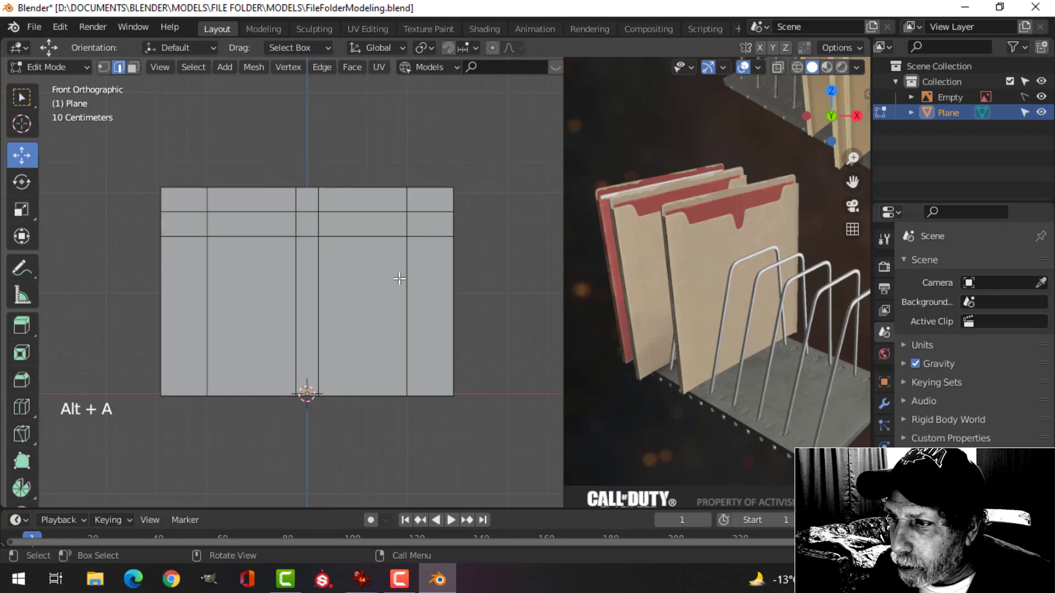
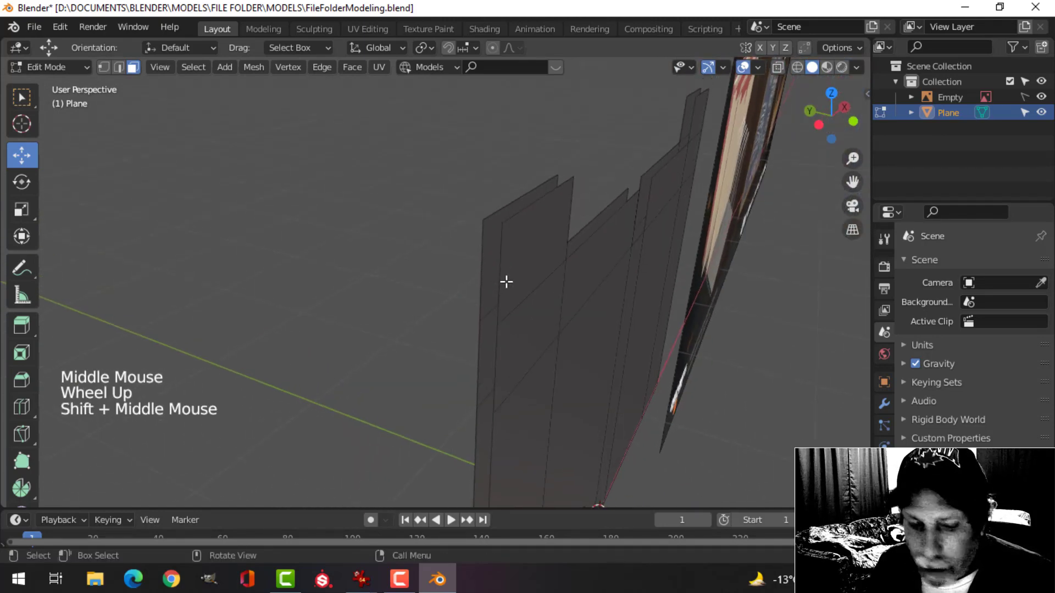
# In edge select, bridge the two bottom edge loops to close the folder's fold
pyautogui.press('2')
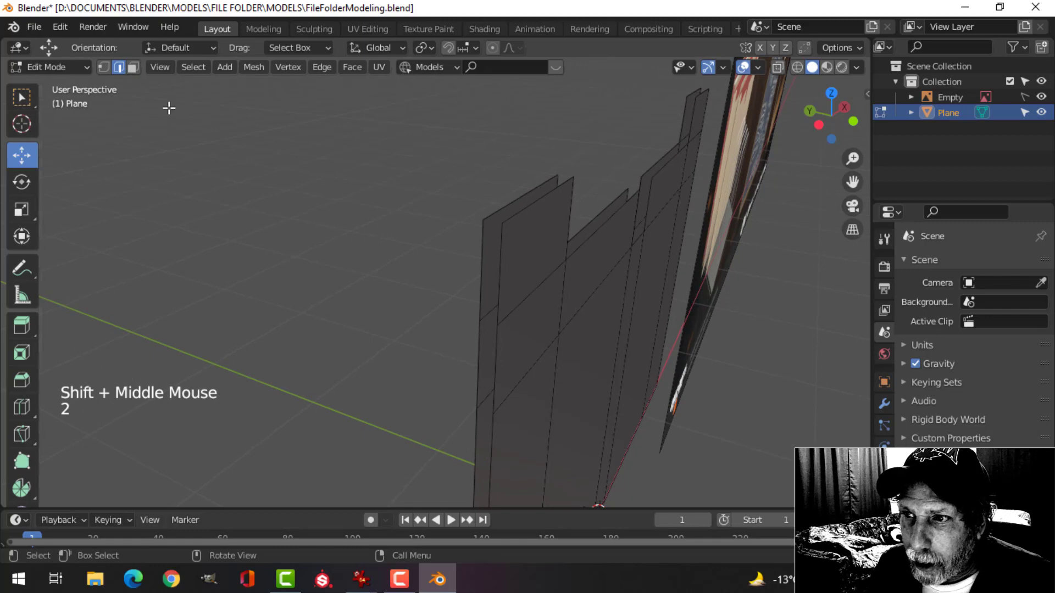
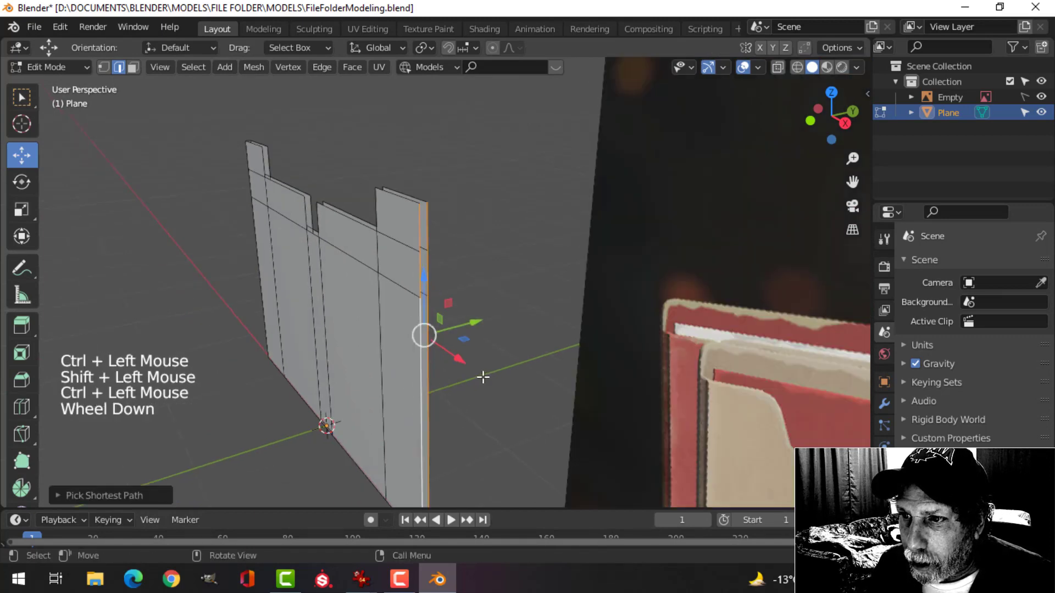
pyautogui.press('ctrl+e')
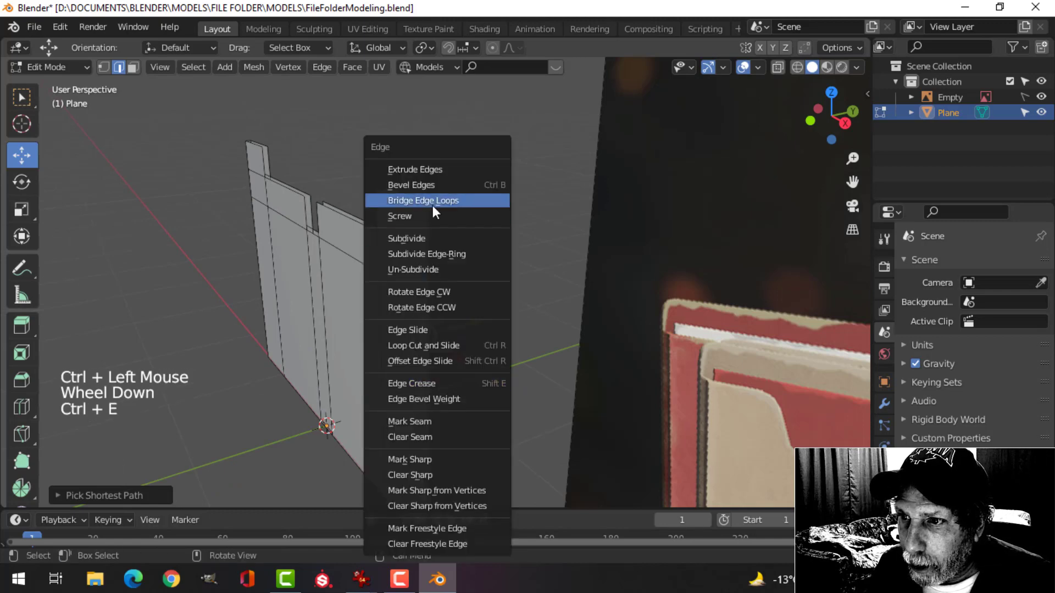
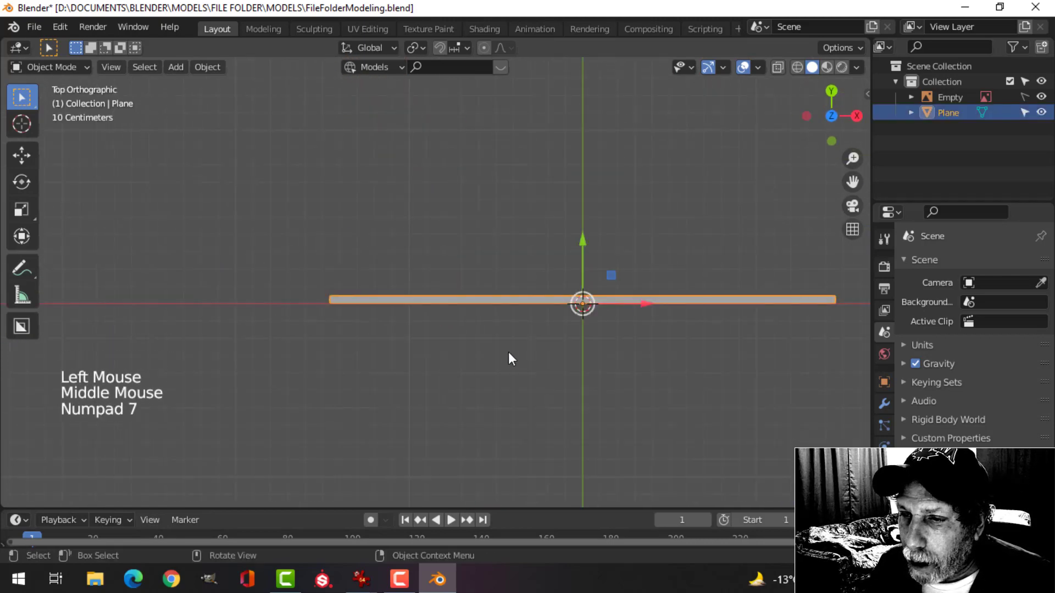
# Return to Edit Mode on the folded folder and toggle the shading for vertex work
pyautogui.press('Tab')
pyautogui.press('z')
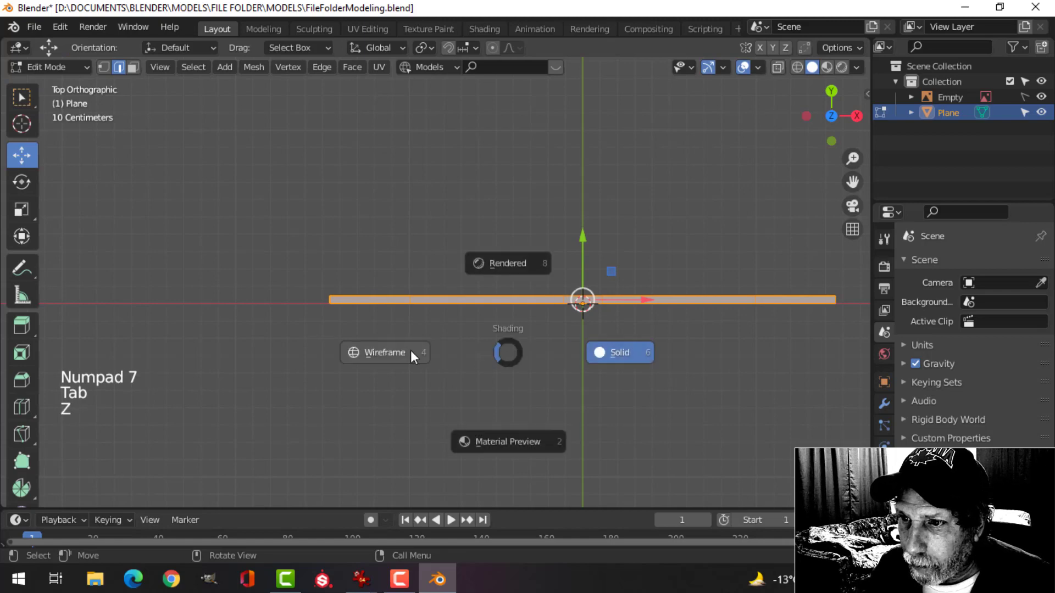
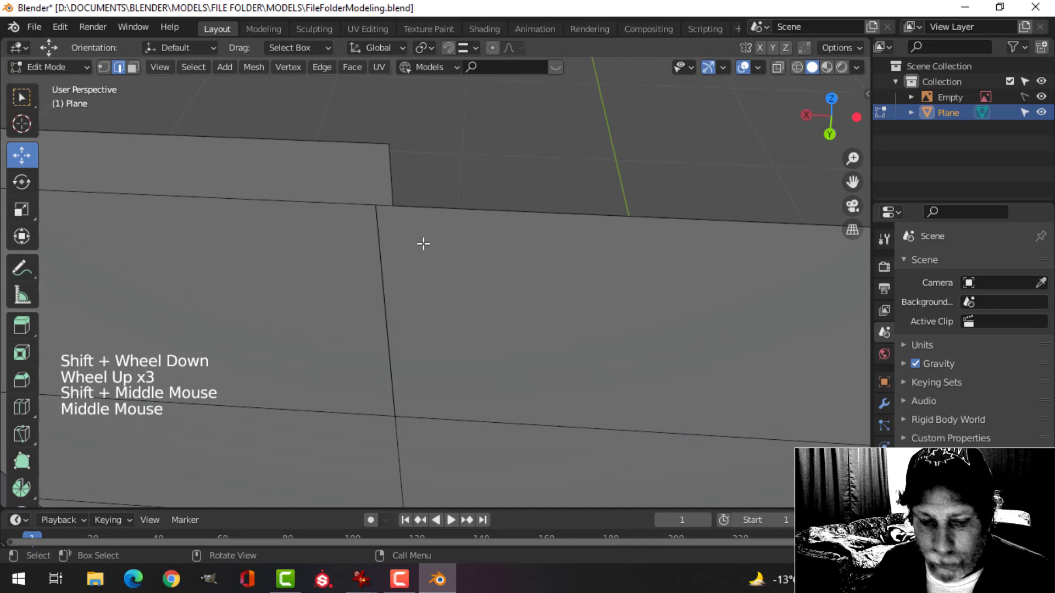
# In see-through vertex select, box-select the stray corner vertices and merge them into one
pyautogui.press('1')
pyautogui.press('z')
pyautogui.press('b')
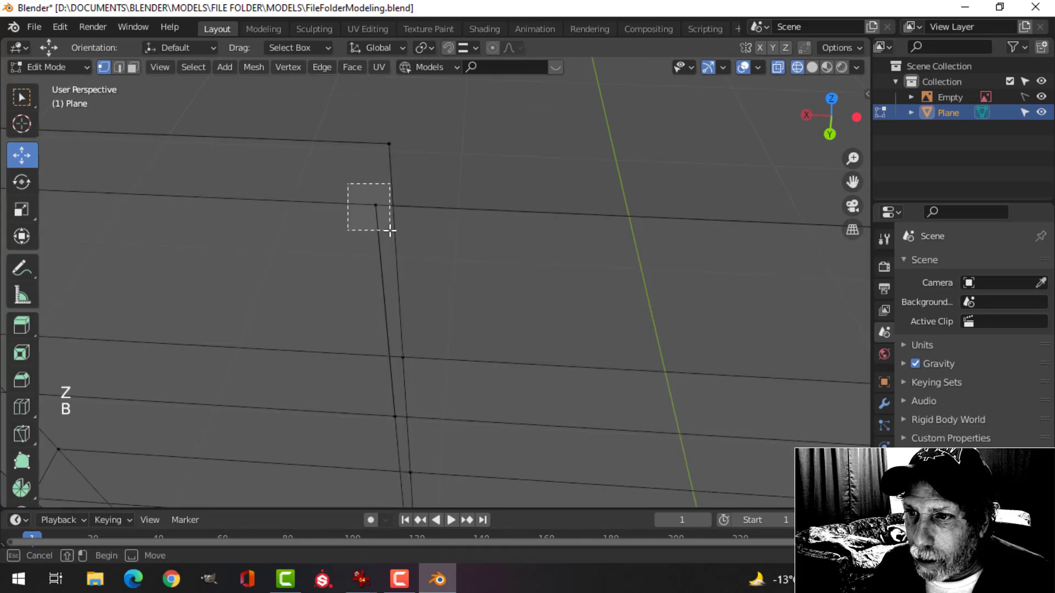
pyautogui.press('m')
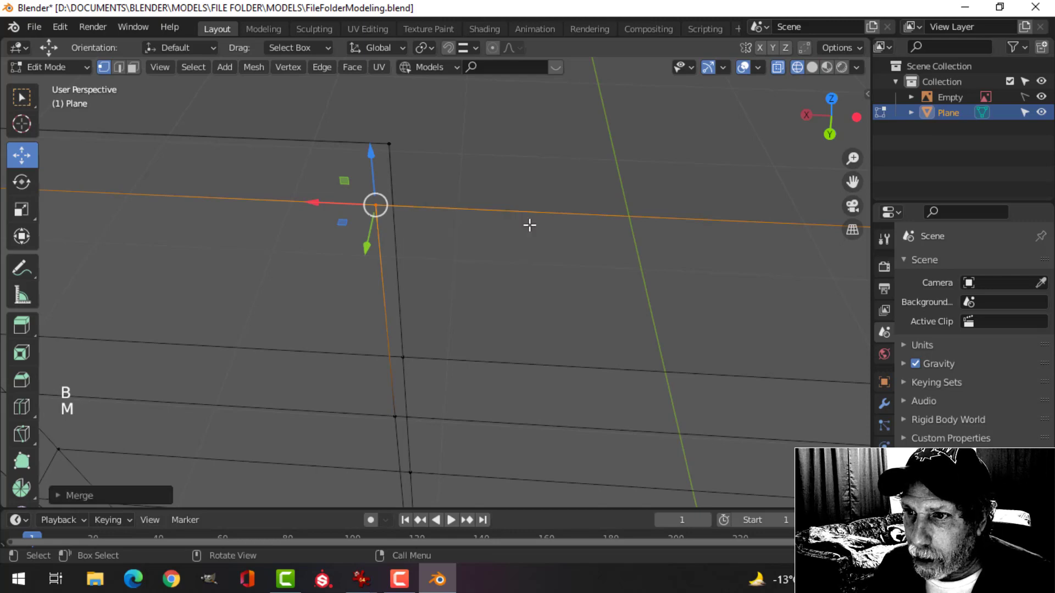
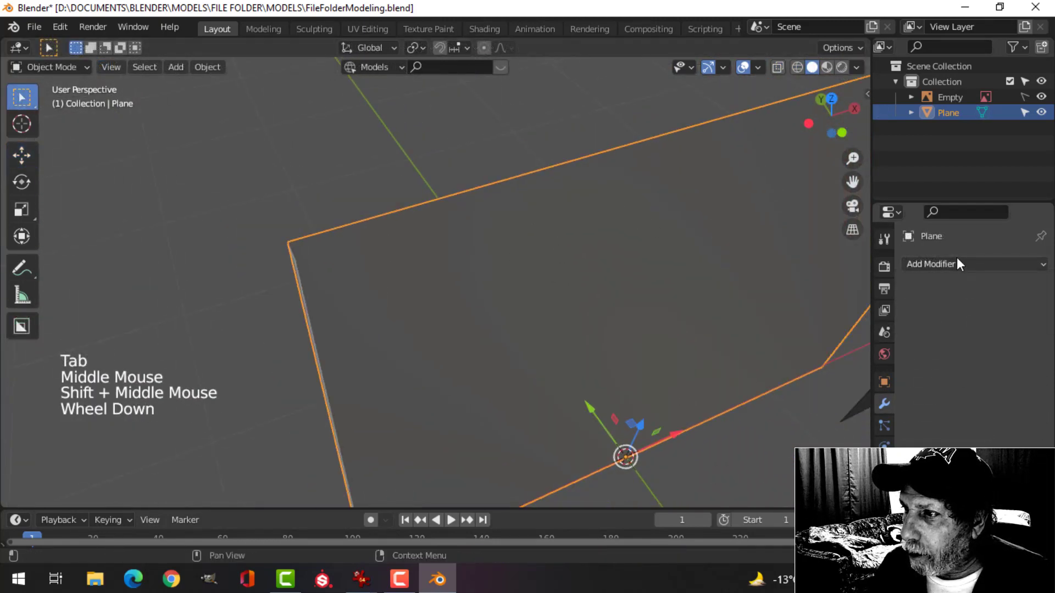
# Add a Solidify modifier at 0.01 m with Even Thickness and inspect the thickened folder
pyautogui.click(960, 270)
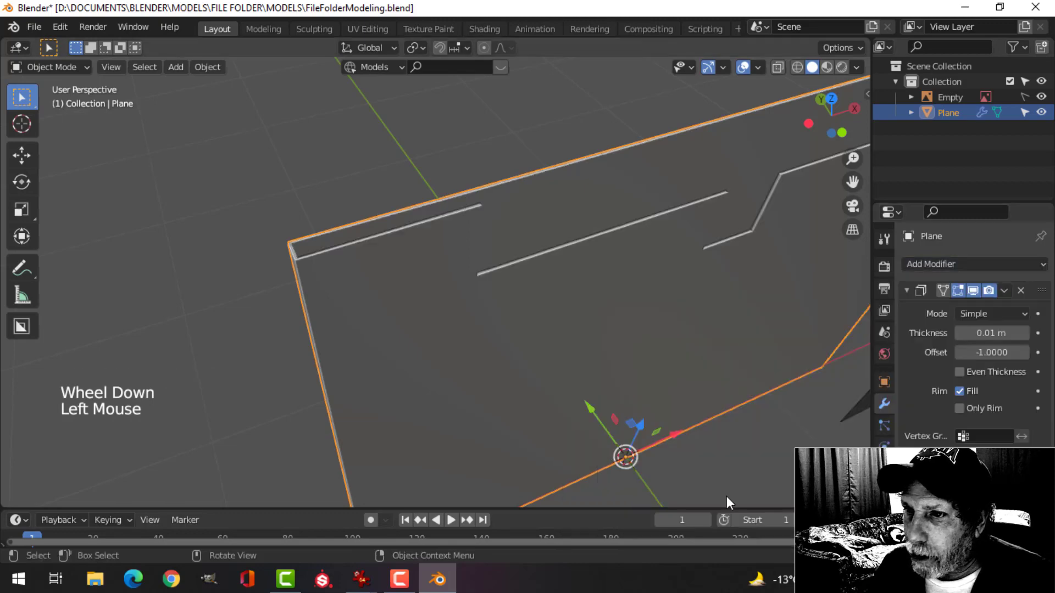
pyautogui.middleClick(417, 263)
pyautogui.scroll(3)
pyautogui.middleClick(475, 294)
pyautogui.click(969, 380)
pyautogui.scroll(3)
pyautogui.middleClick(556, 348)
pyautogui.scroll(-3)
pyautogui.middleClick(671, 337)
pyautogui.scroll(-3)
pyautogui.middleClick(501, 344)
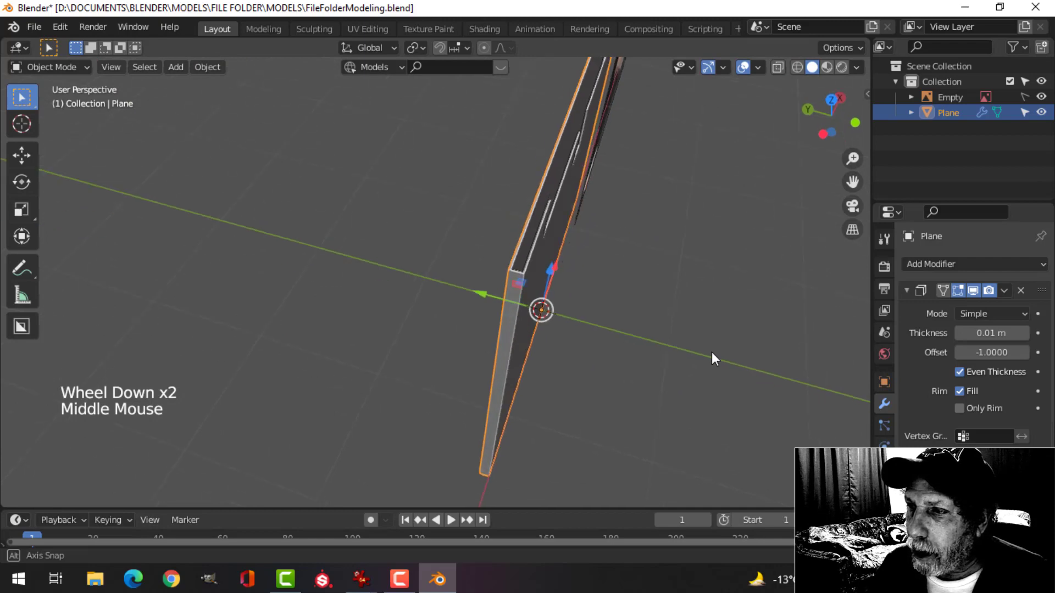
pyautogui.scroll(3)
pyautogui.middleClick(660, 346)
pyautogui.middleClick(598, 351)
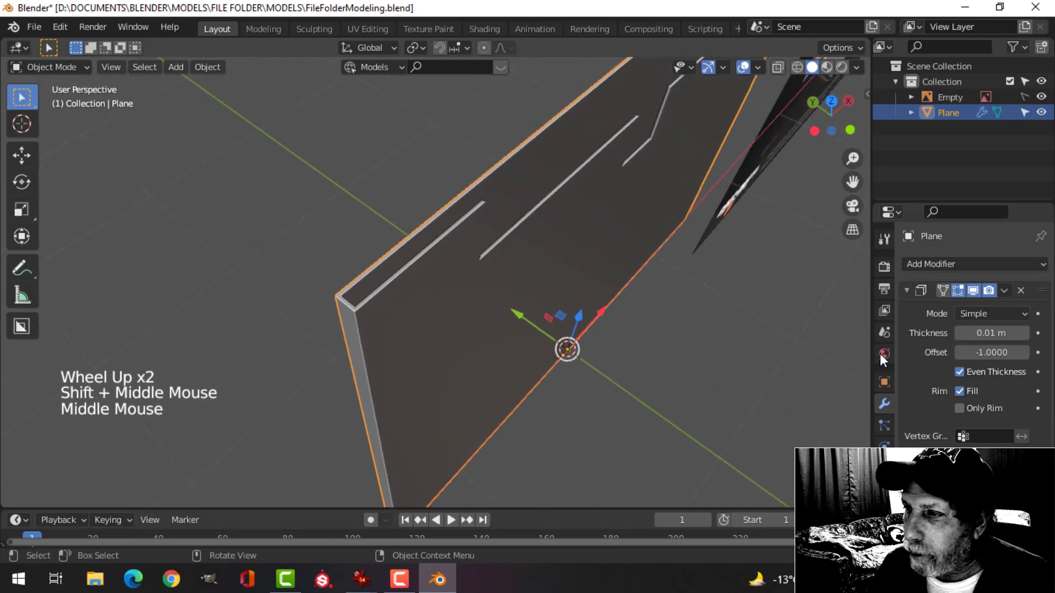
pyautogui.click(1012, 298)
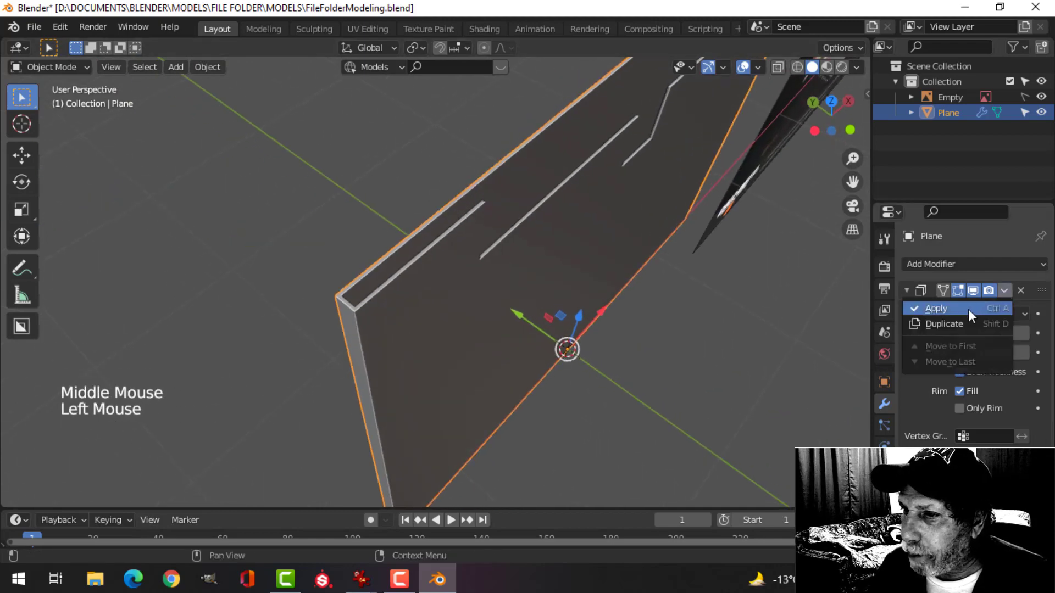
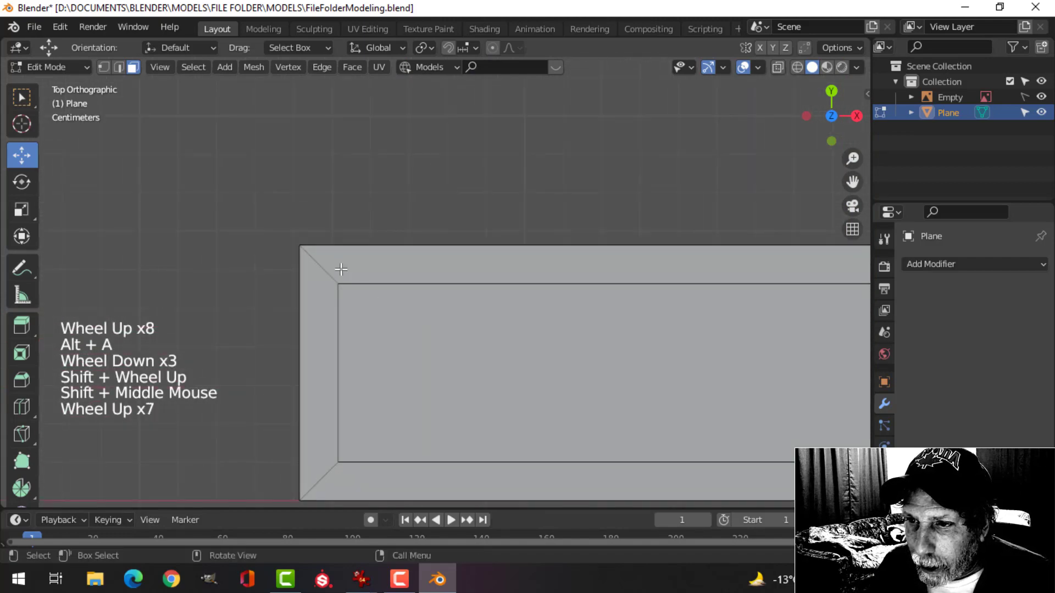
# Knife-cut new edges across the thickened mesh, then select edges for dissolving
pyautogui.press('k')
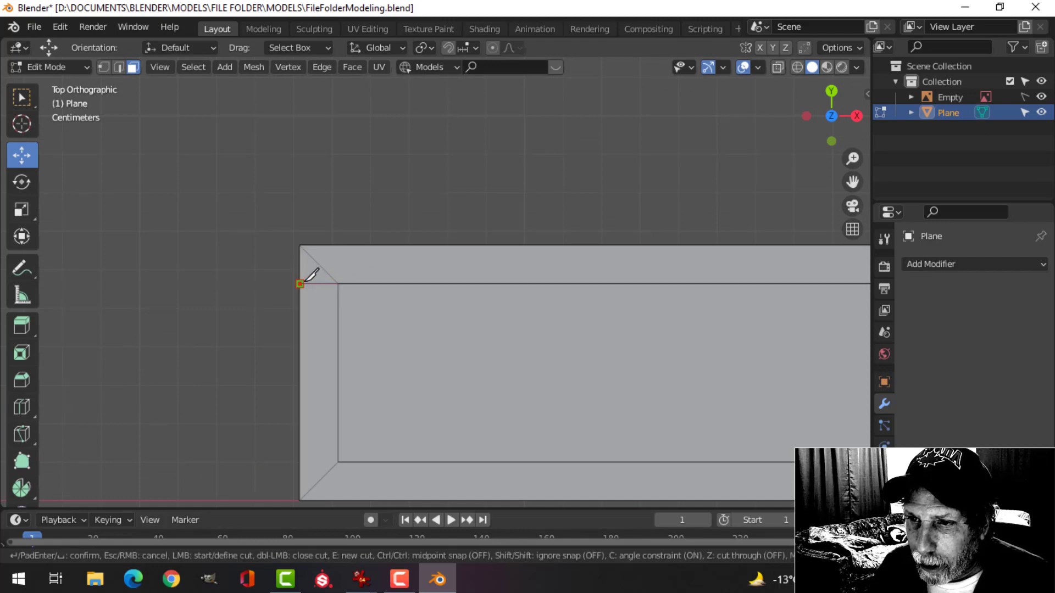
pyautogui.press('k')
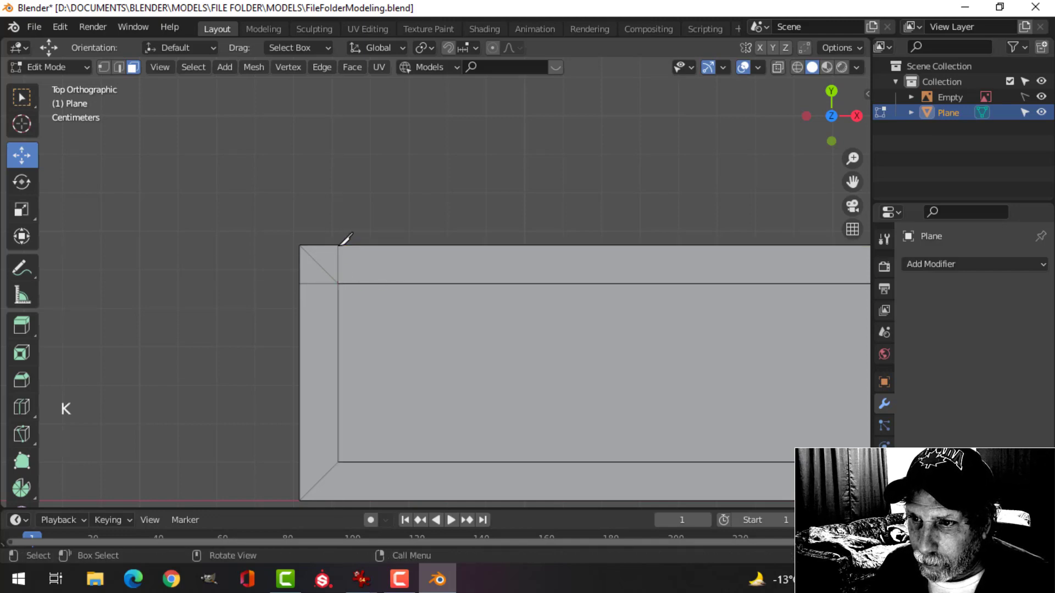
pyautogui.press('2')
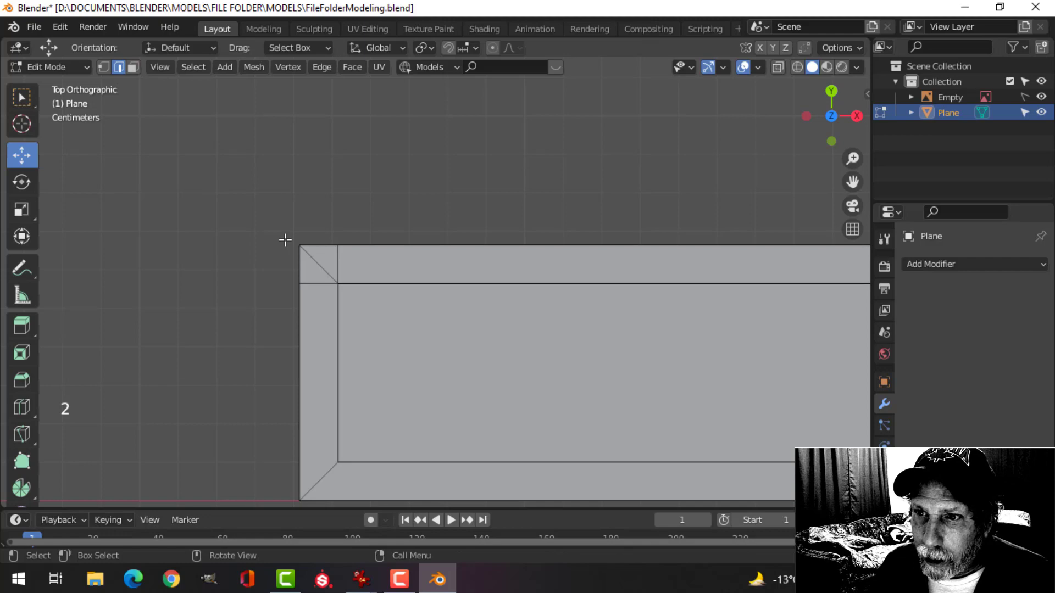
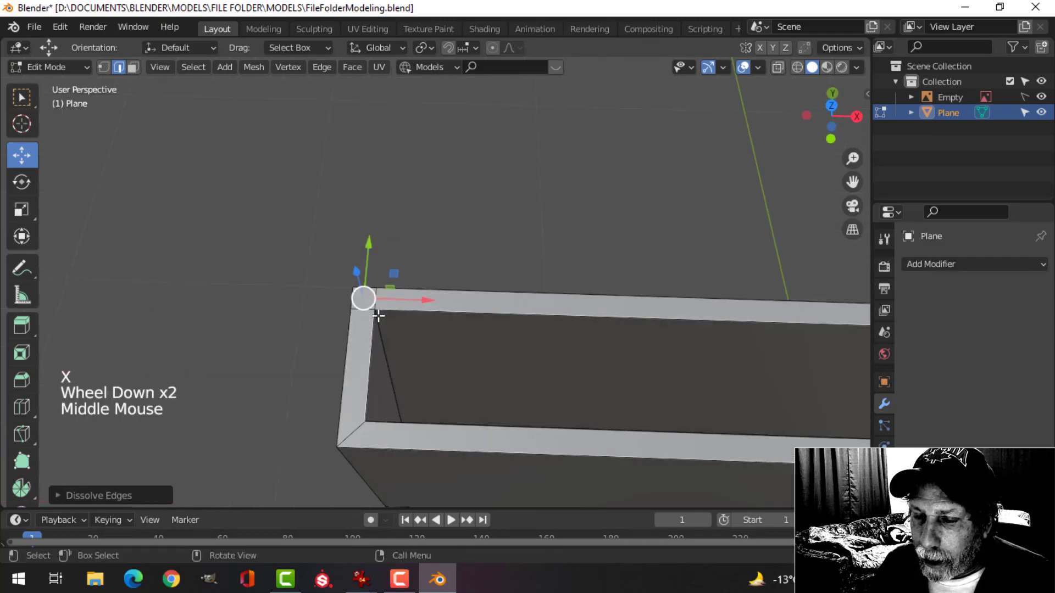
pyautogui.press('alt+a')
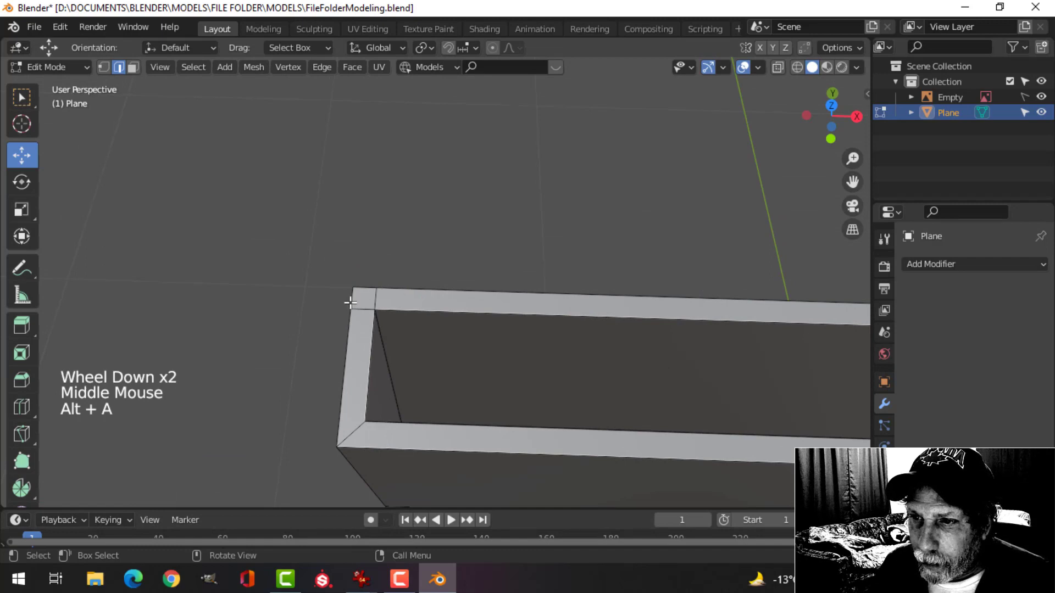
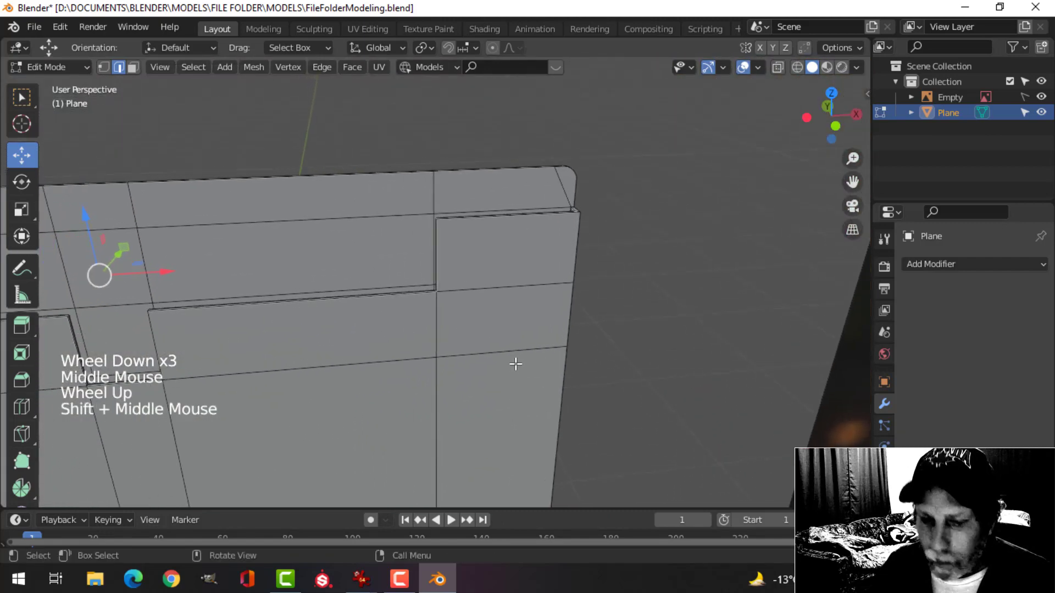
# Vertex-bevel the selected tab corner vertices into smooth multi-segment curves and return to Object Mode
pyautogui.press('ctrl+b')
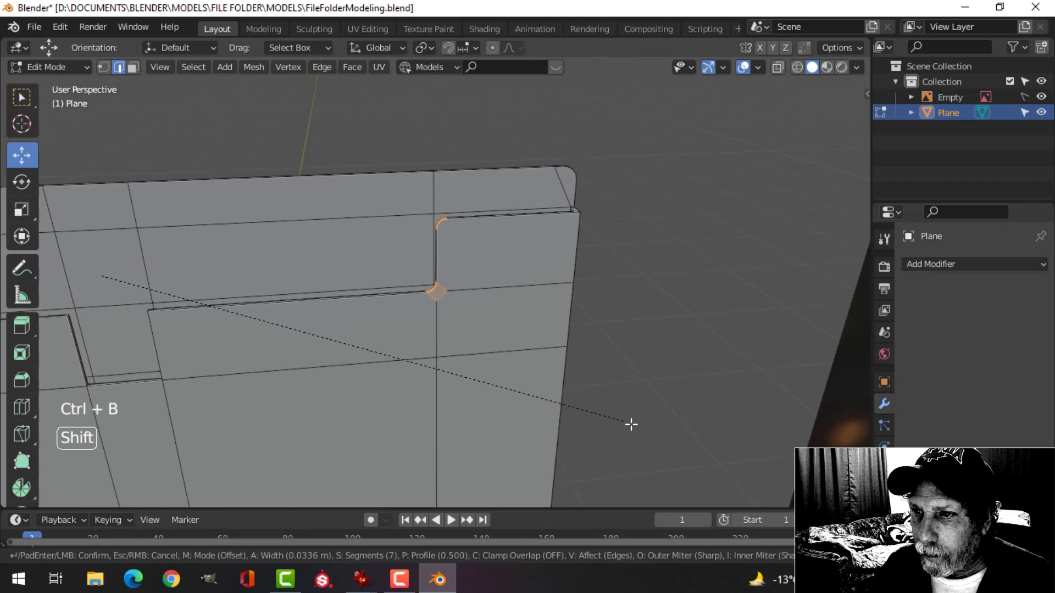
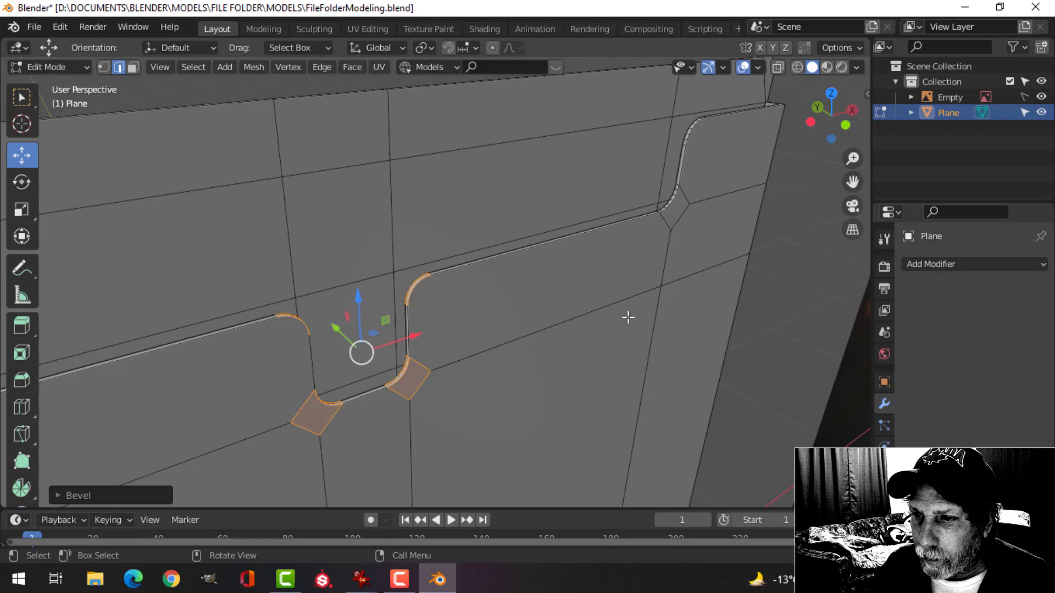
pyautogui.press('Tab')
pyautogui.scroll(-3)
pyautogui.press('alt+a')
pyautogui.middleClick(520, 326)
pyautogui.scroll(-3)
# Inspect the folder beside the reference image and save the blend file
pyautogui.middleClick(488, 328)
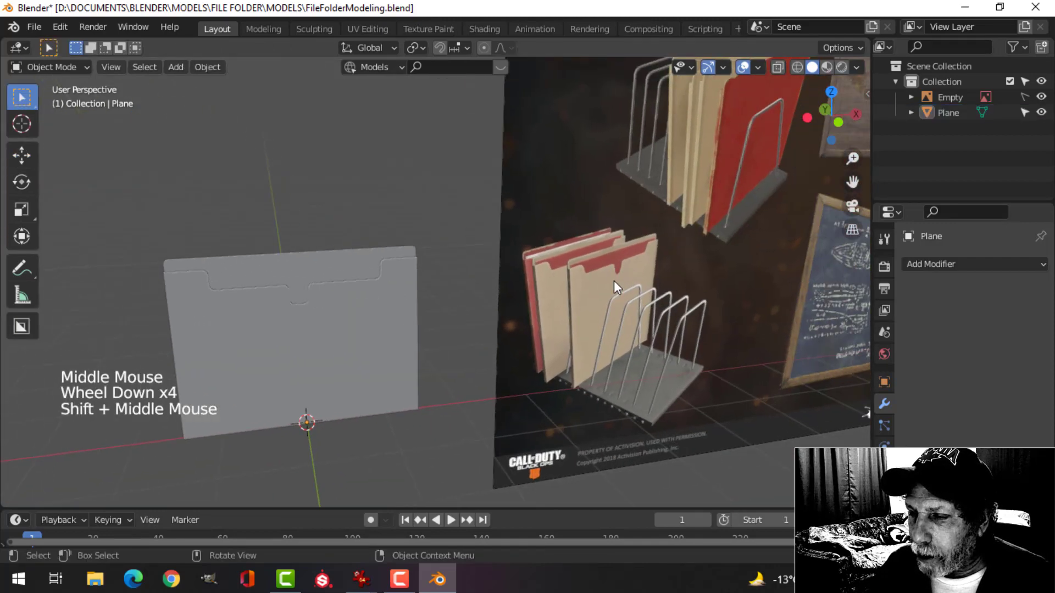
pyautogui.scroll(3)
pyautogui.middleClick(309, 323)
pyautogui.middleClick(354, 333)
pyautogui.middleClick(387, 336)
pyautogui.middleClick(438, 306)
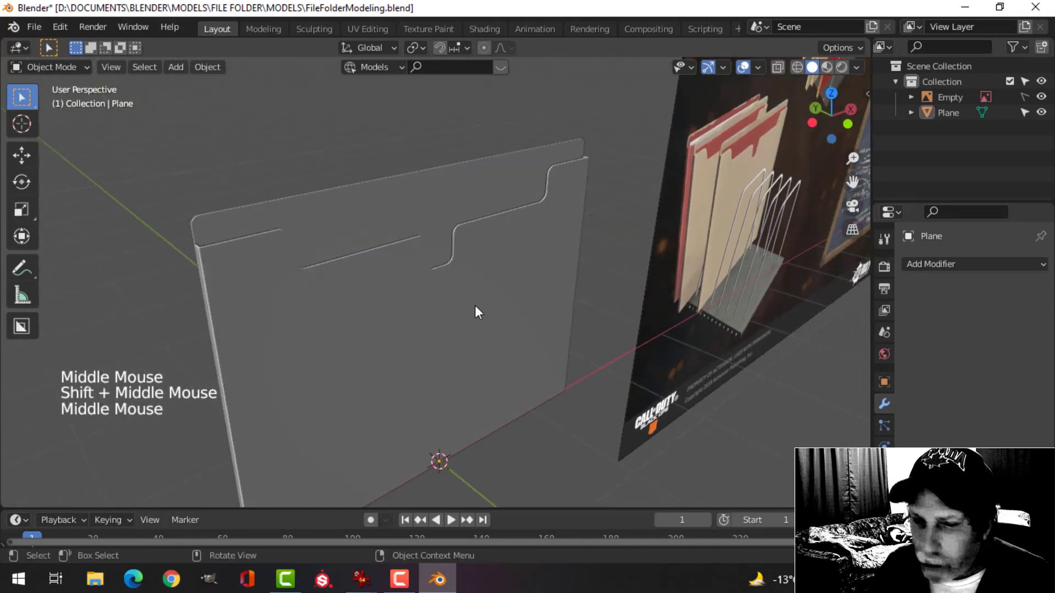
pyautogui.press('ctrl+s')
# Add a Bevel modifier to the folder panel set to Edges with 0.1 m width
pyautogui.click(491, 329)
pyautogui.click(931, 267)
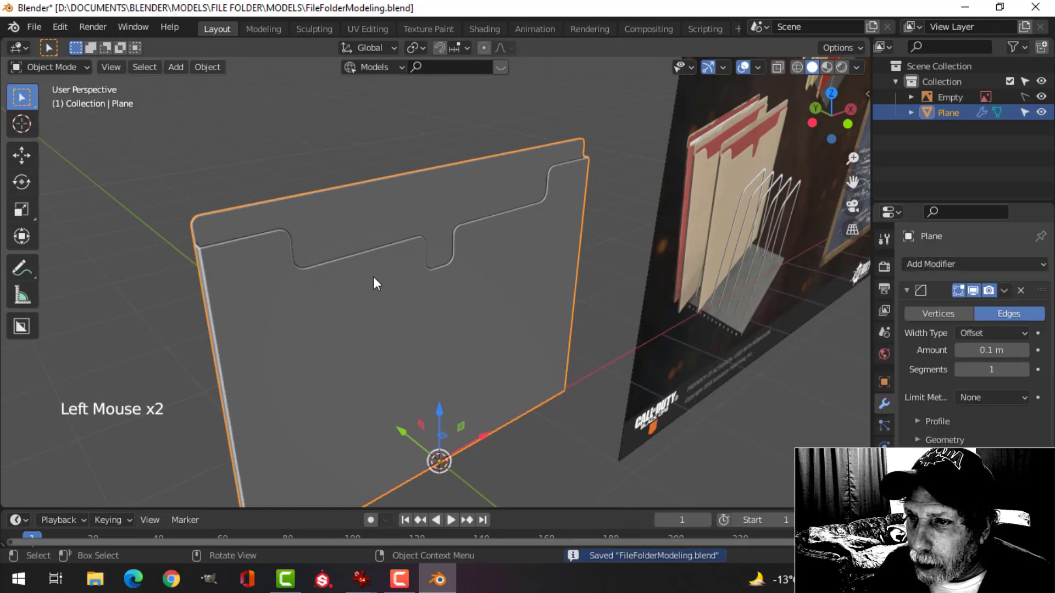
pyautogui.click(1030, 373)
pyautogui.click(1029, 374)
pyautogui.middleClick(422, 319)
pyautogui.scroll(3)
pyautogui.scroll(-3)
pyautogui.middleClick(428, 319)
pyautogui.scroll(3)
pyautogui.rightClick(357, 291)
pyautogui.scroll(-3)
pyautogui.scroll(3)
pyautogui.middleClick(355, 301)
pyautogui.scroll(-3)
pyautogui.click(915, 295)
# Add a Weighted Normal modifier and enable Auto Smooth in the mesh's Normals settings
pyautogui.click(935, 266)
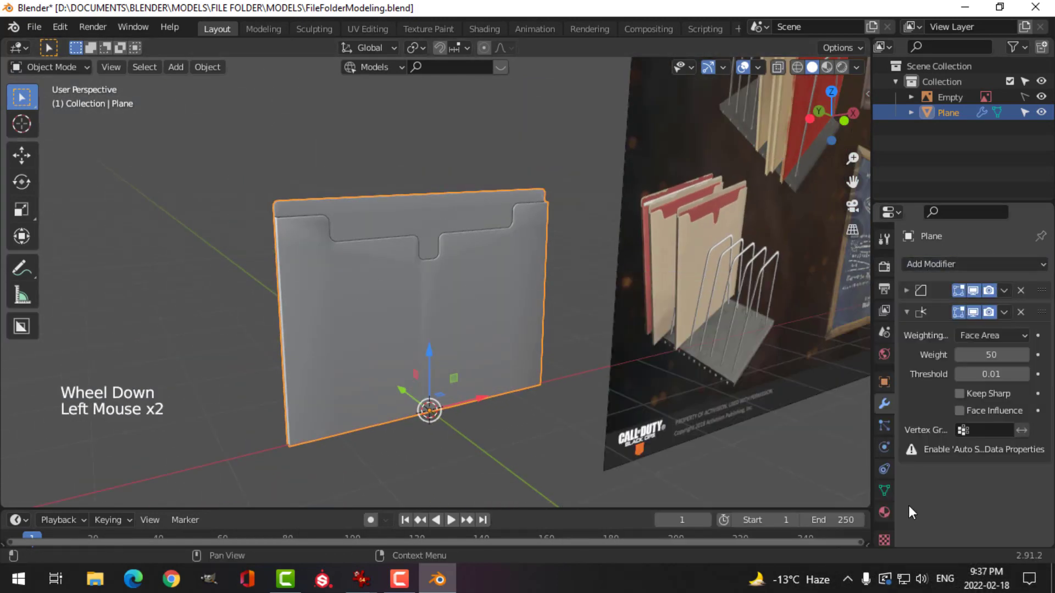
pyautogui.click(887, 490)
pyautogui.scroll(-3)
pyautogui.click(912, 473)
pyautogui.click(962, 494)
pyautogui.middleClick(480, 345)
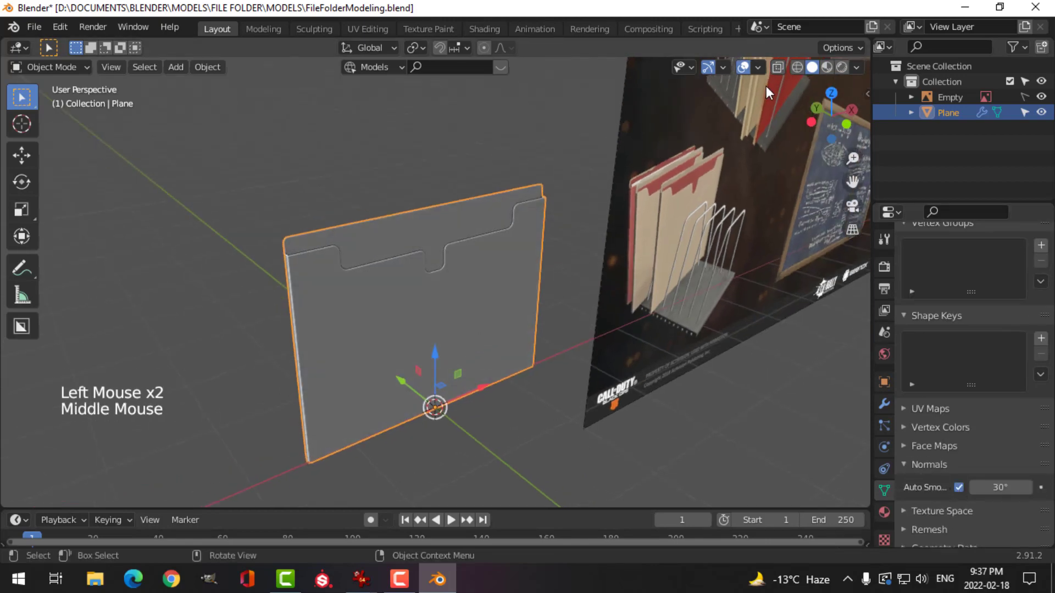
pyautogui.click(858, 73)
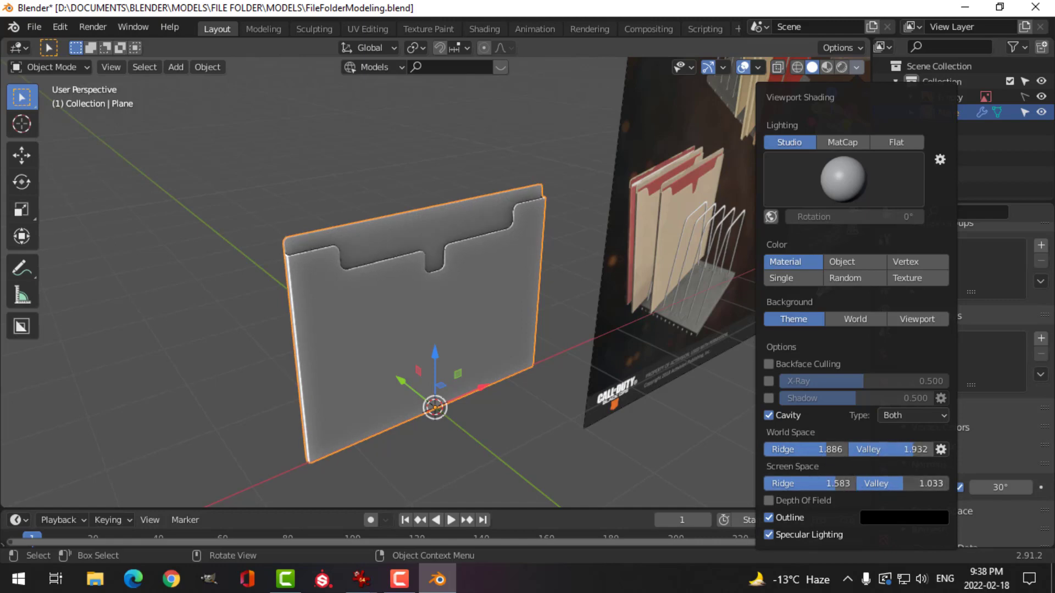
# Orbit and zoom around the smoothly shaded folder, ending facing it from the front
pyautogui.press('alt+a')
pyautogui.middleClick(503, 316)
pyautogui.scroll(-3)
pyautogui.middleClick(469, 346)
pyautogui.scroll(3)
pyautogui.scroll(-3)
pyautogui.scroll(3)
pyautogui.middleClick(411, 310)
pyautogui.scroll(3)
pyautogui.scroll(-3)
pyautogui.middleClick(409, 318)
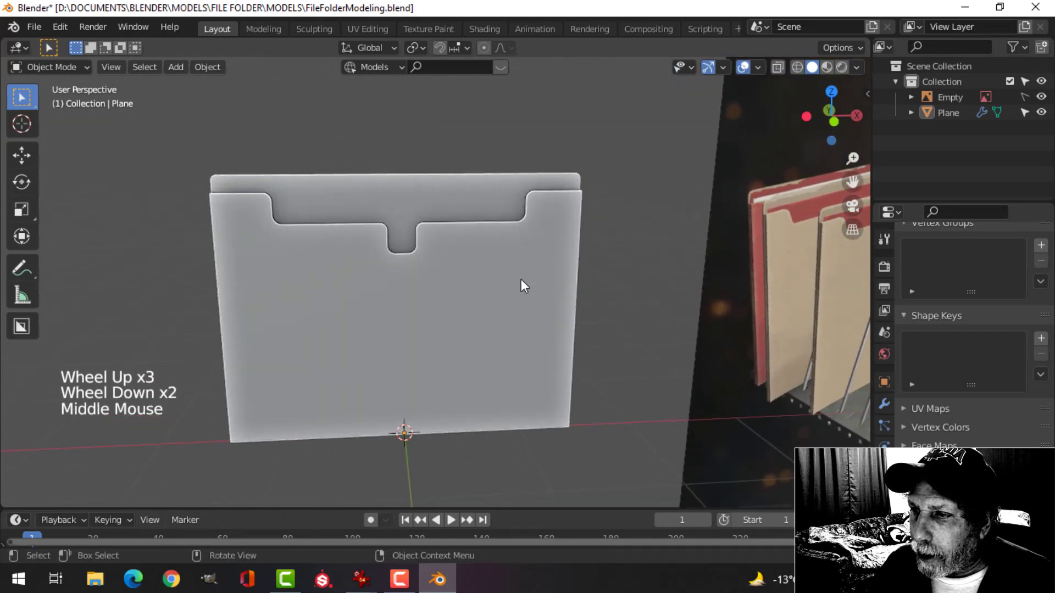
pyautogui.scroll(-3)
pyautogui.middleClick(782, 266)
pyautogui.scroll(3)
pyautogui.middleClick(369, 293)
pyautogui.scroll(-3)
pyautogui.middleClick(376, 306)
pyautogui.middleClick(401, 299)
pyautogui.middleClick(398, 295)
# Add a new Plane mesh, rotate it upright and resize it to folder size in front ortho view
pyautogui.press('shift+a')
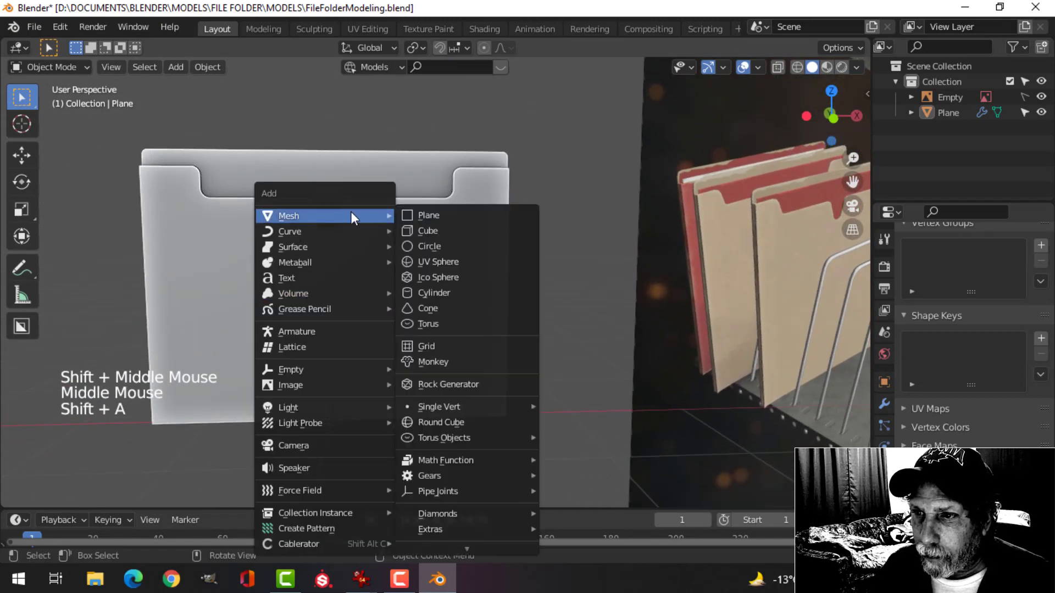
pyautogui.scroll(-3)
pyautogui.press('Tab')
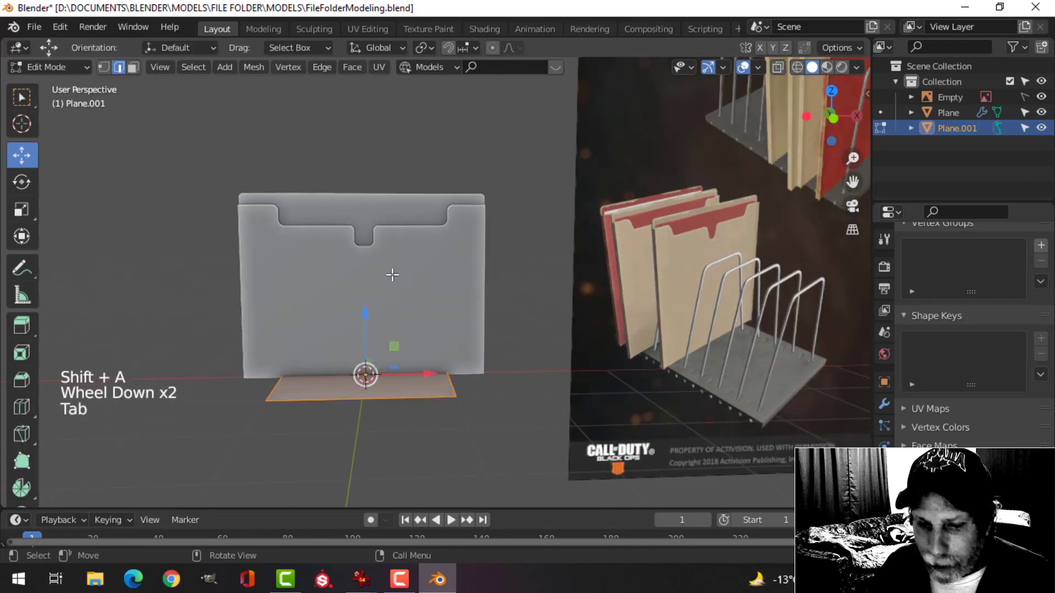
pyautogui.press('r')
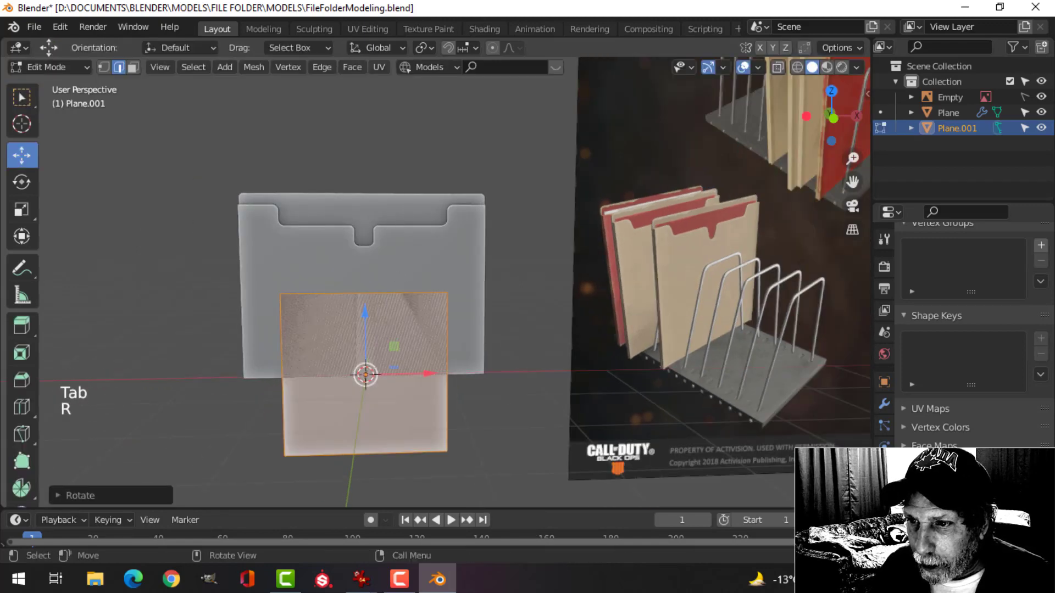
pyautogui.press('KP_1')
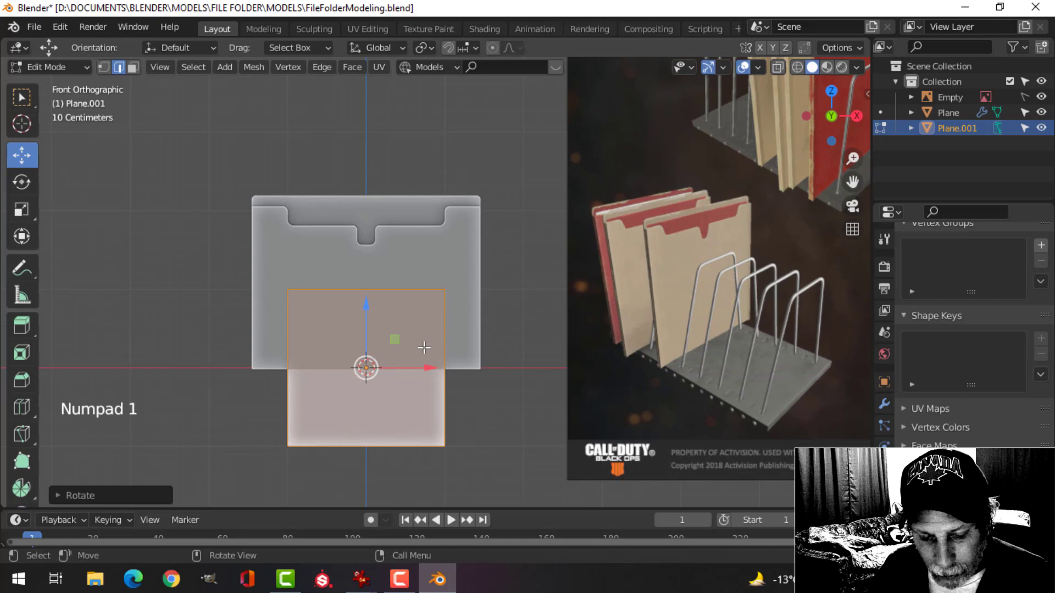
pyautogui.press('s')
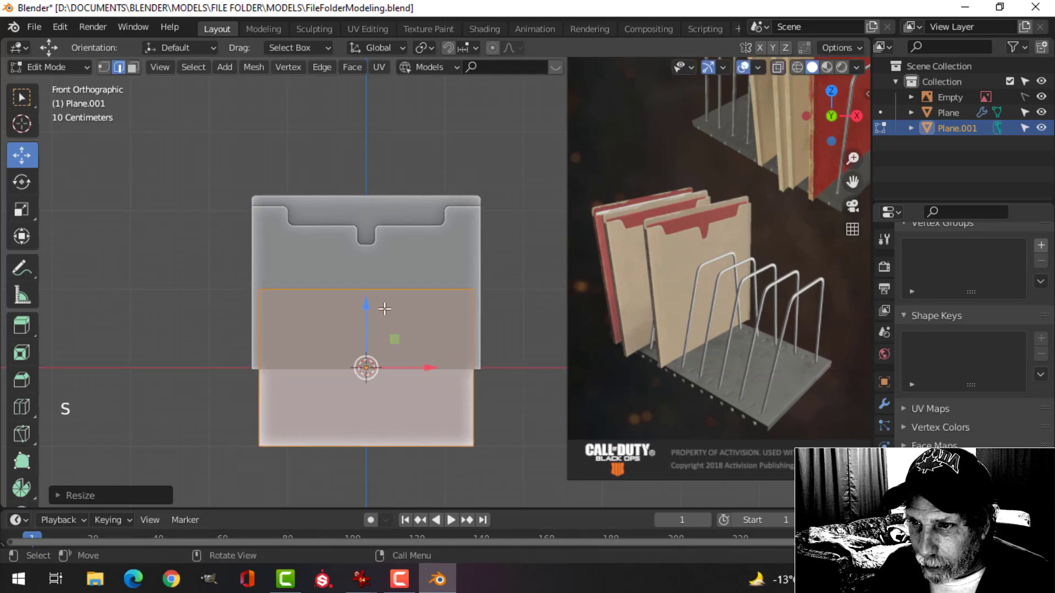
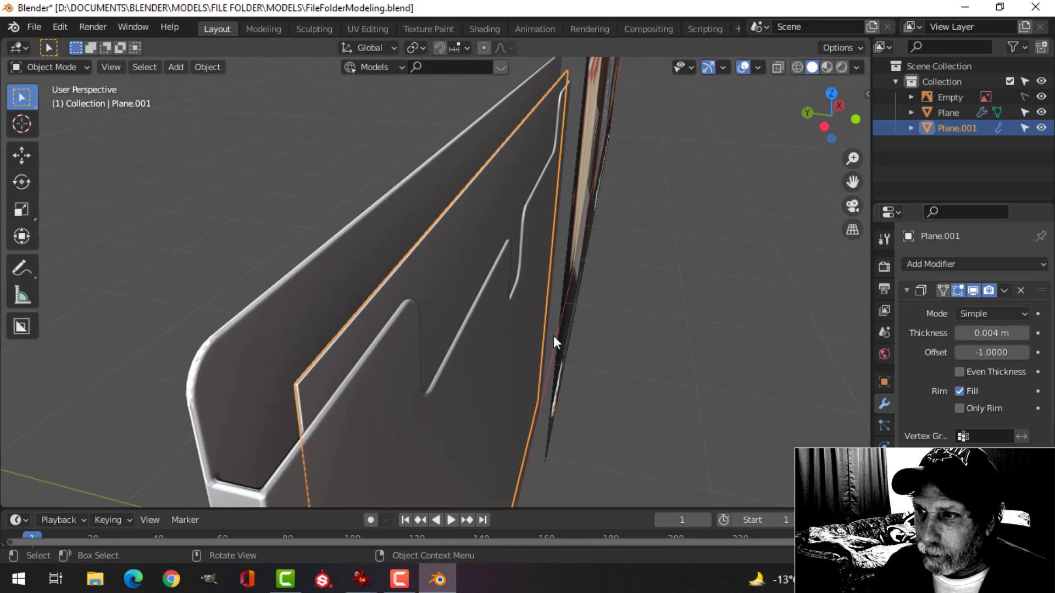
# Check both panels with the Face Orientation overlay, then turn it off and hide the viewport overlays
pyautogui.click(764, 76)
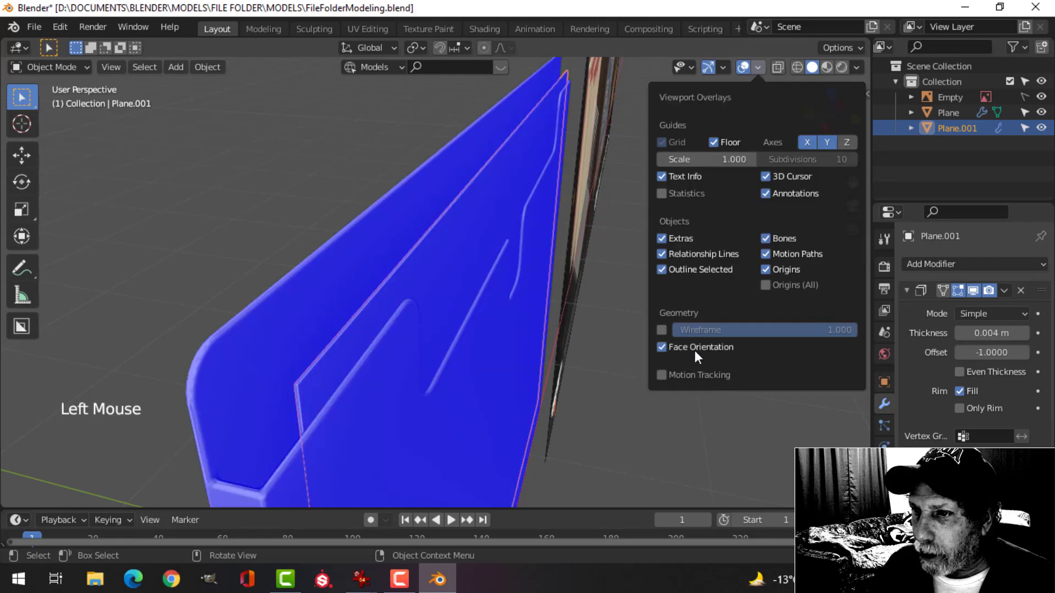
pyautogui.scroll(-3)
pyautogui.middleClick(624, 212)
pyautogui.scroll(3)
pyautogui.press('alt+a')
pyautogui.middleClick(524, 221)
pyautogui.scroll(-3)
pyautogui.middleClick(493, 227)
pyautogui.middleClick(537, 221)
pyautogui.click(714, 75)
pyautogui.click(753, 69)
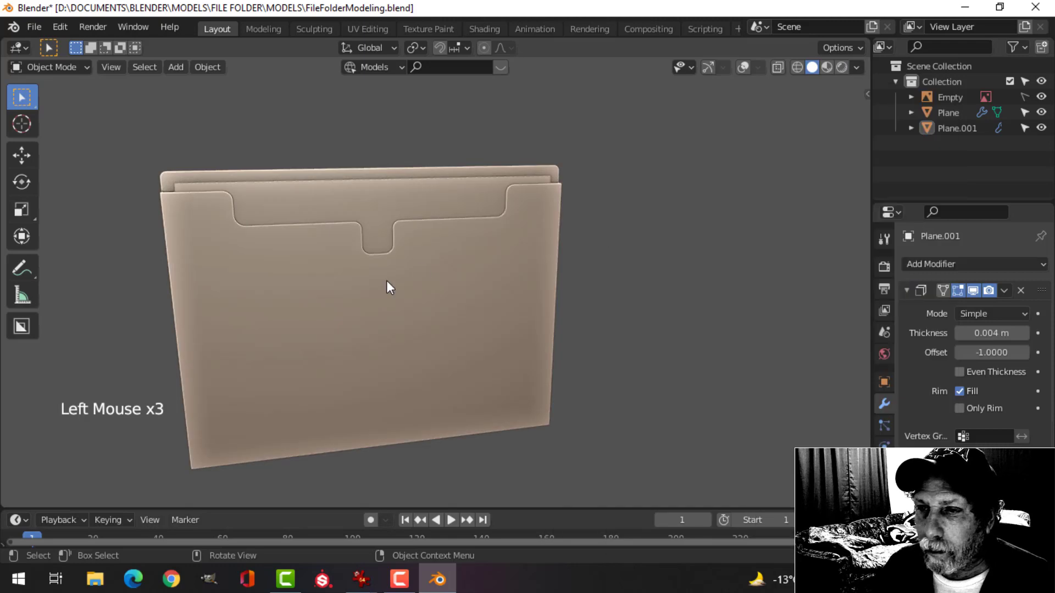
# Preview both tan folders from around, along the edge and back to the front without overlays
pyautogui.scroll(-3)
pyautogui.middleClick(456, 279)
pyautogui.scroll(3)
pyautogui.middleClick(488, 244)
pyautogui.middleClick(495, 232)
pyautogui.scroll(-3)
pyautogui.middleClick(473, 241)
pyautogui.middleClick(489, 243)
pyautogui.scroll(-3)
pyautogui.middleClick(486, 270)
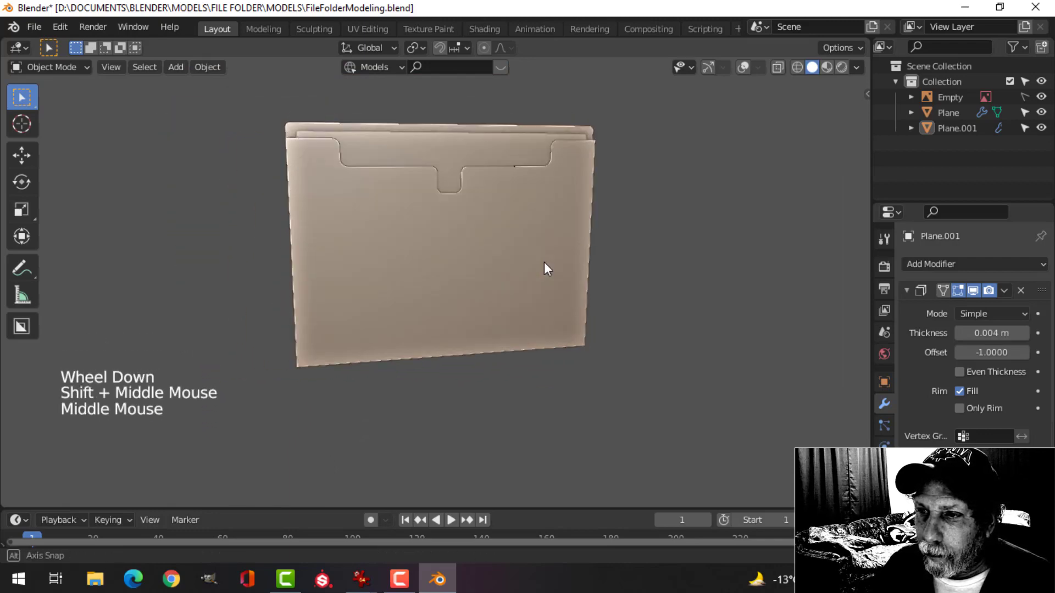
pyautogui.scroll(3)
pyautogui.middleClick(542, 296)
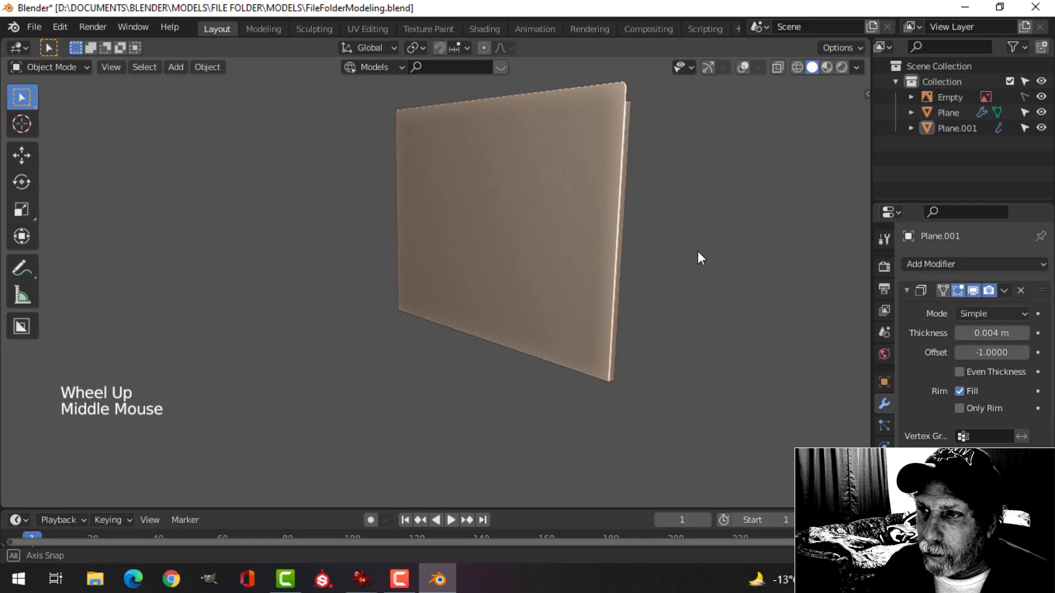
pyautogui.scroll(-3)
pyautogui.middleClick(578, 264)
pyautogui.middleClick(624, 294)
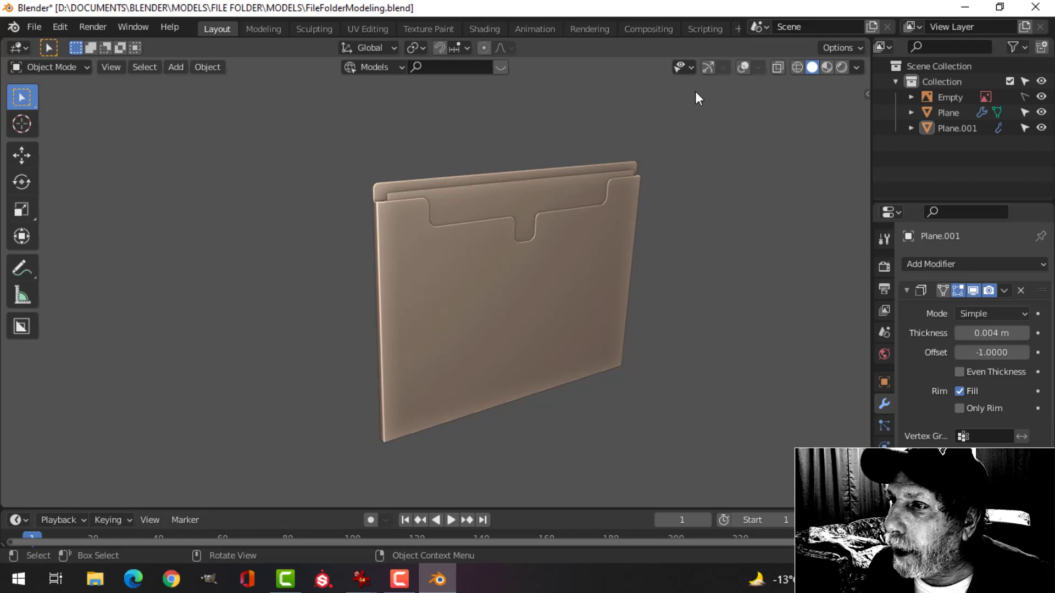
# Show the viewport overlays again and select the main folder panel for its material
pyautogui.click(713, 72)
pyautogui.click(750, 74)
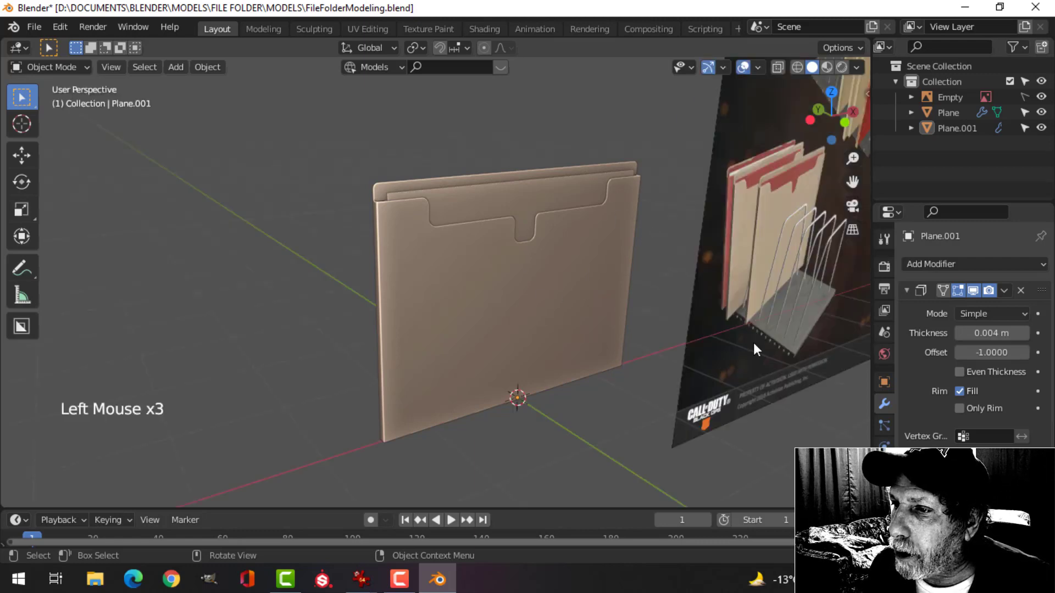
pyautogui.click(522, 297)
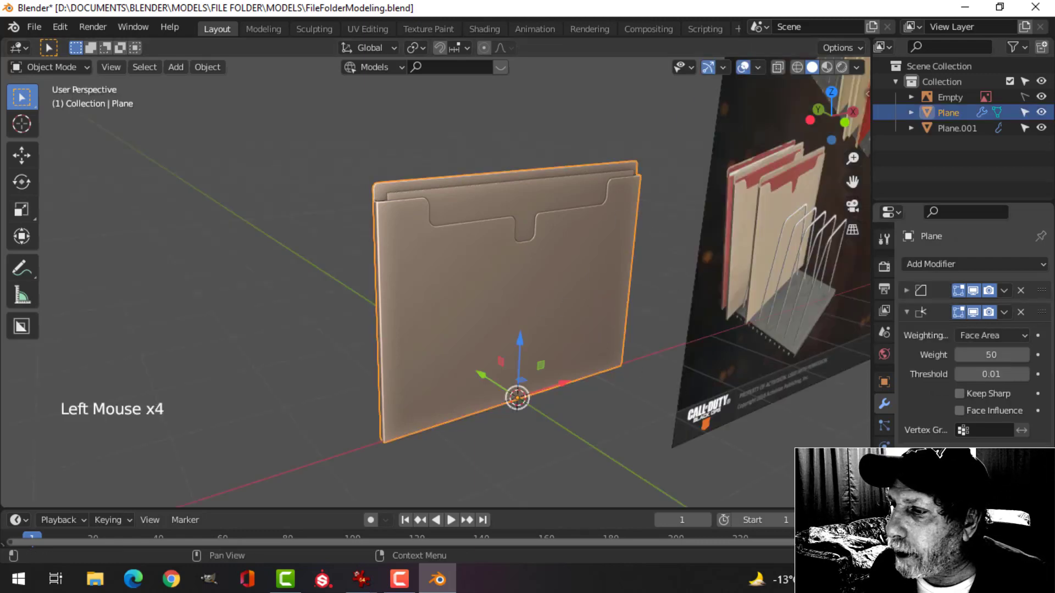